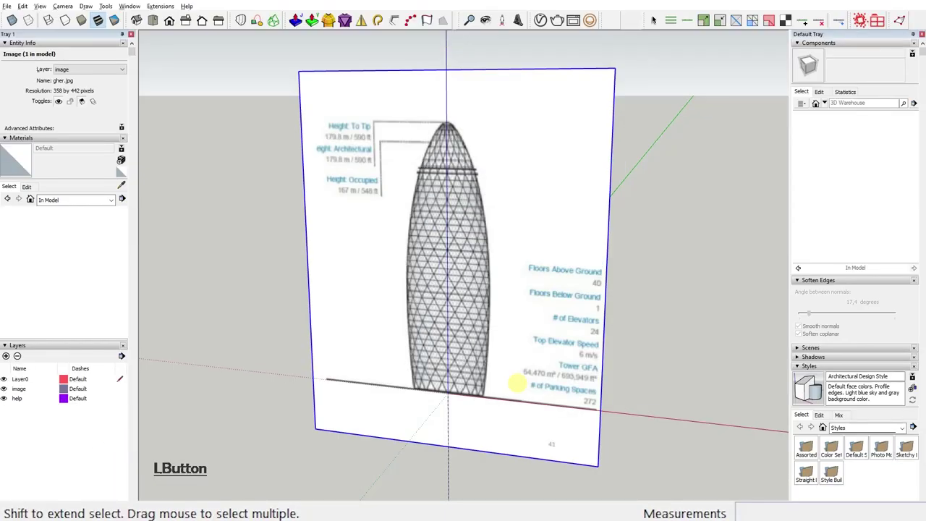
Draw the base circle and stack copies of it upward into a column of rings
key(c)
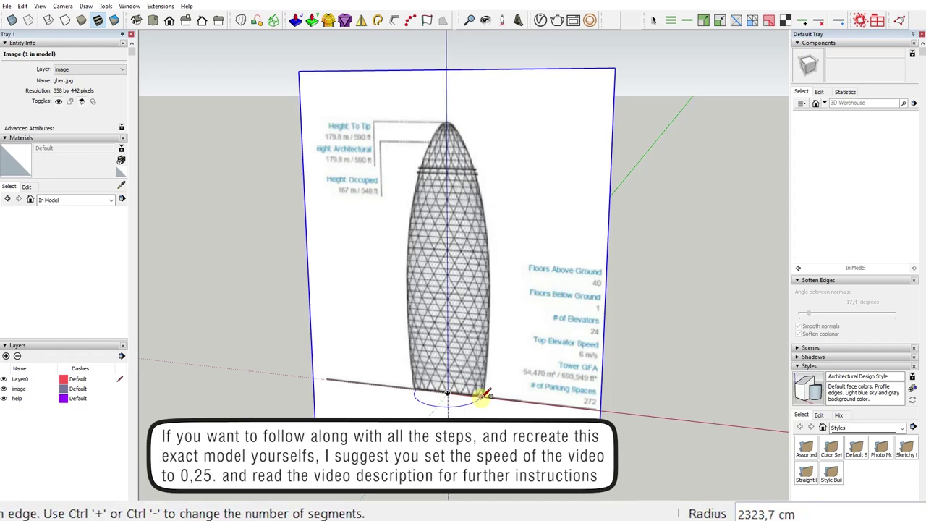
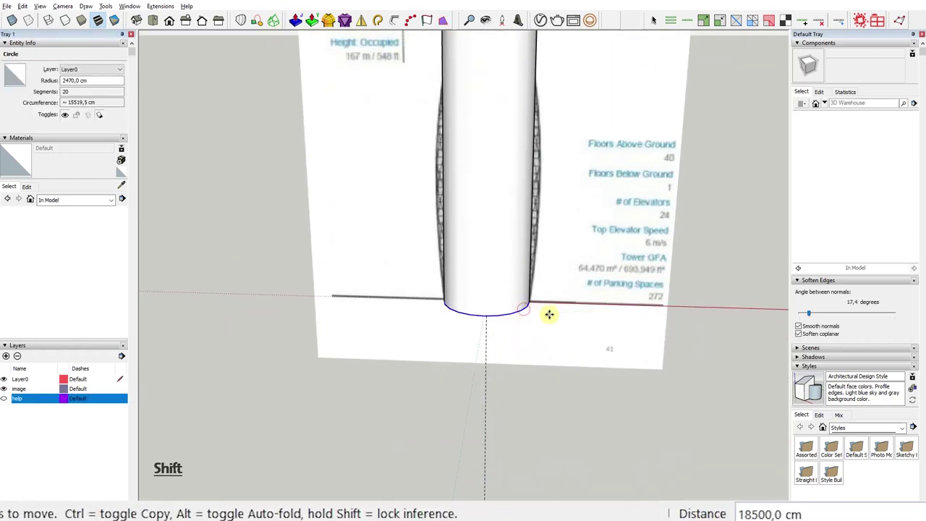
key(2)
key(Return)
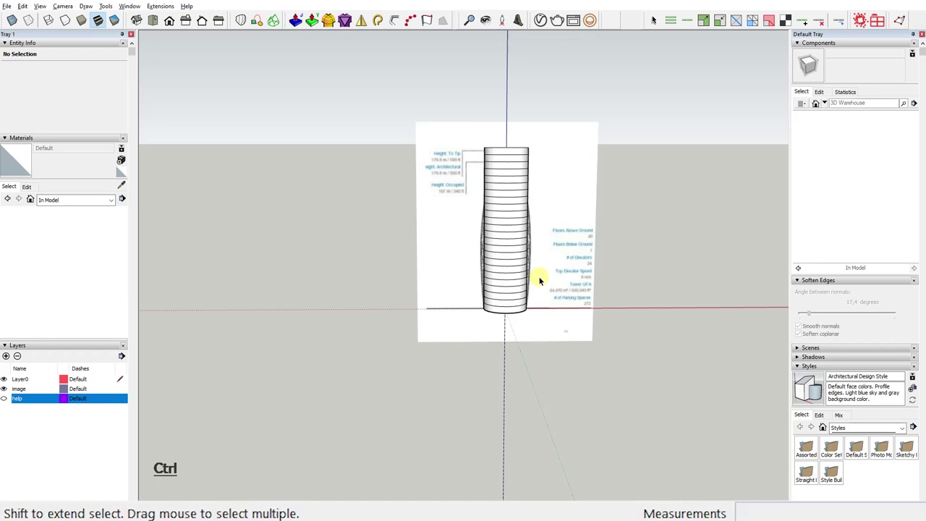
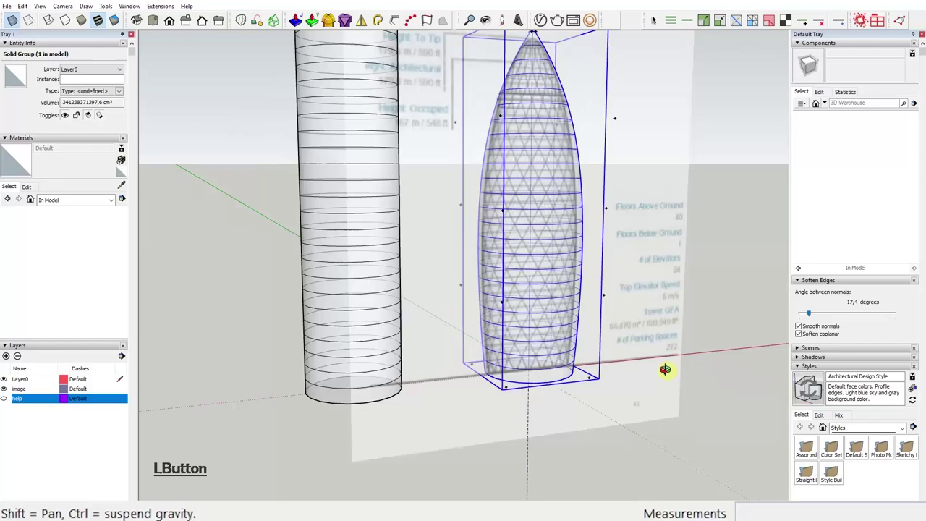
Delete the stray geometry so both ring towers are visible in full
key(Delete)
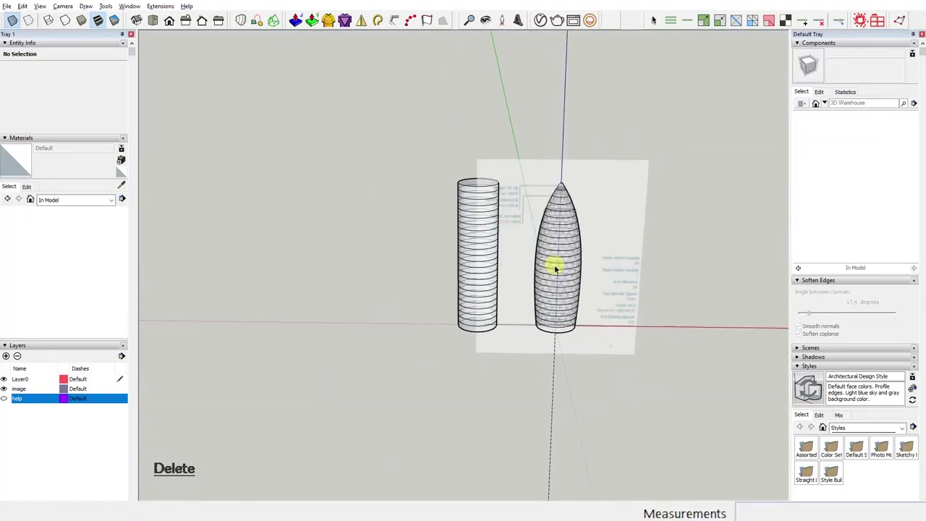
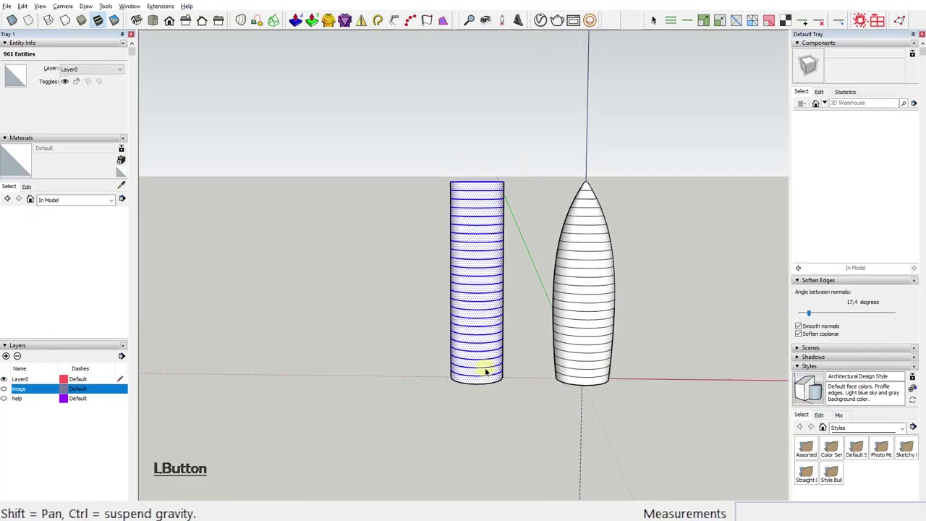
Trim the column to its base ring and begin rotating that ring about its centre
key(Delete)
click(486, 417)
click(475, 413)
click(480, 428)
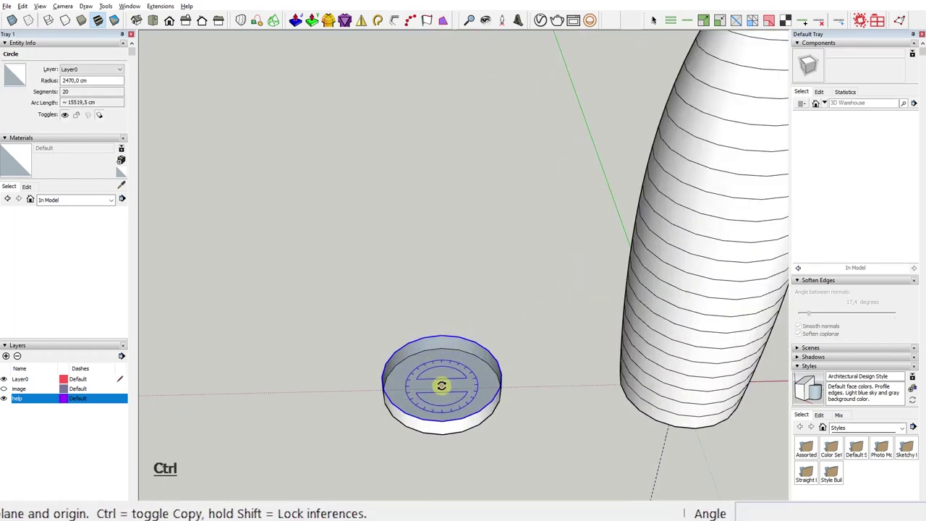
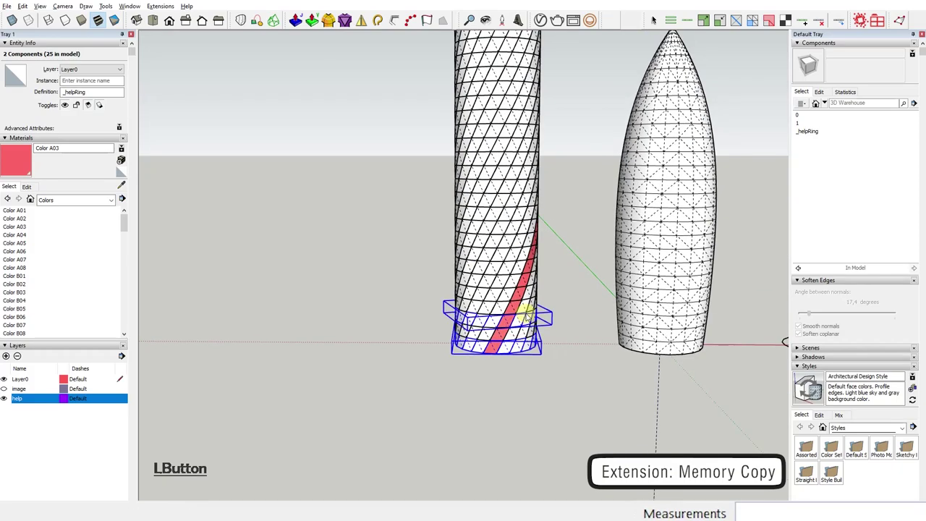
Clear the selection and select every instance of the lattice strip component
click(625, 141)
key(Delete)
click(640, 109)
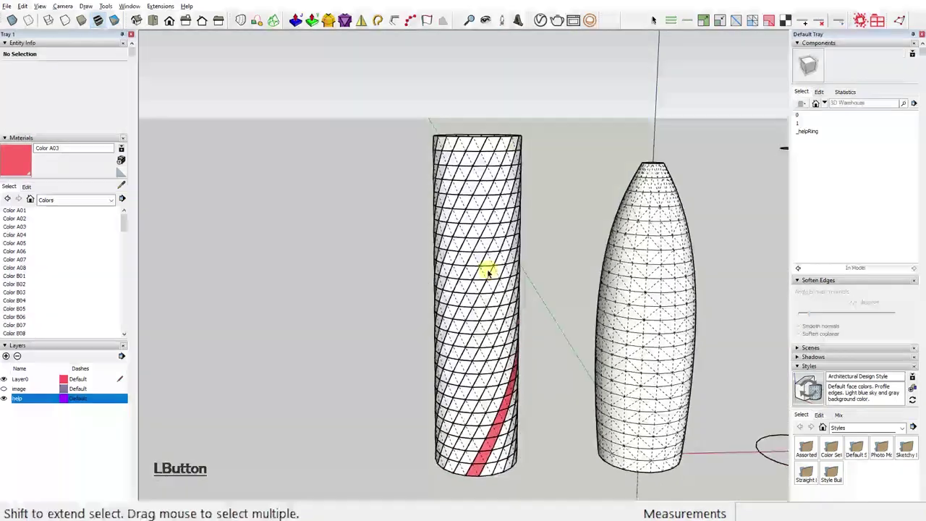
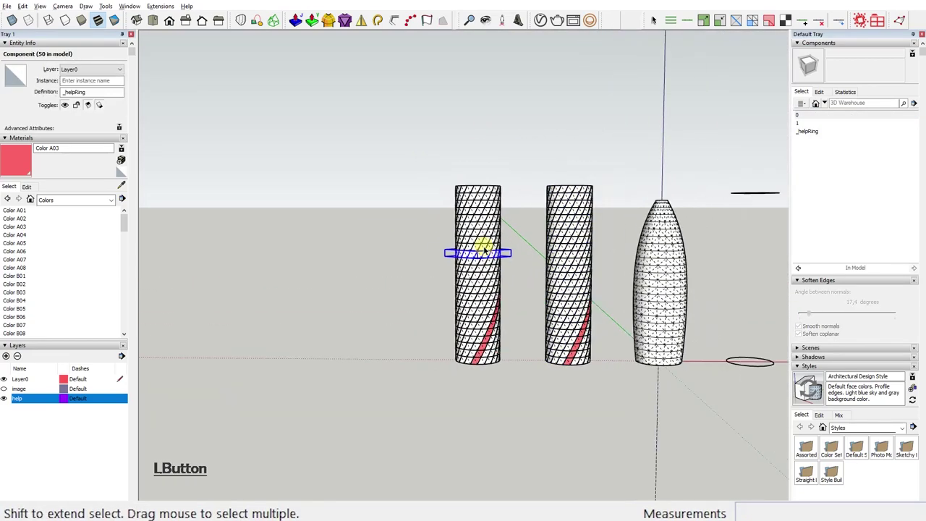
right_click(476, 272)
click(517, 322)
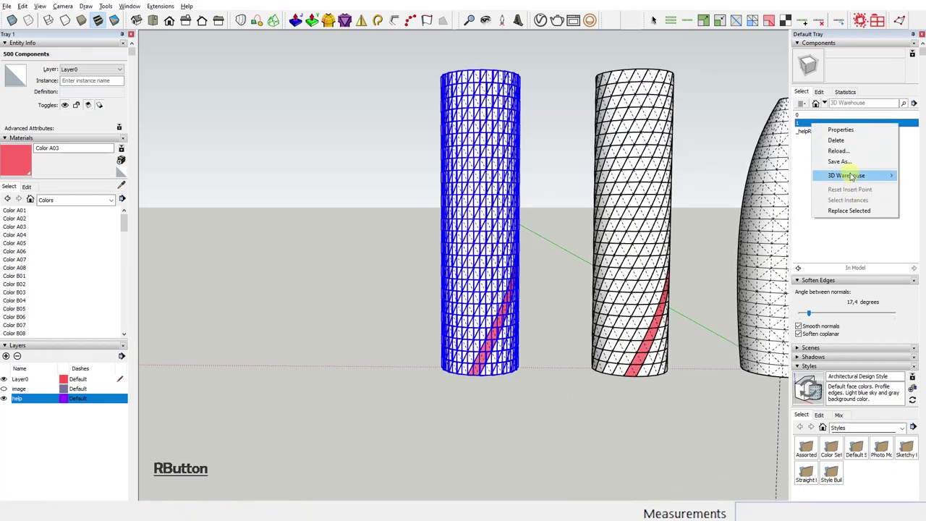
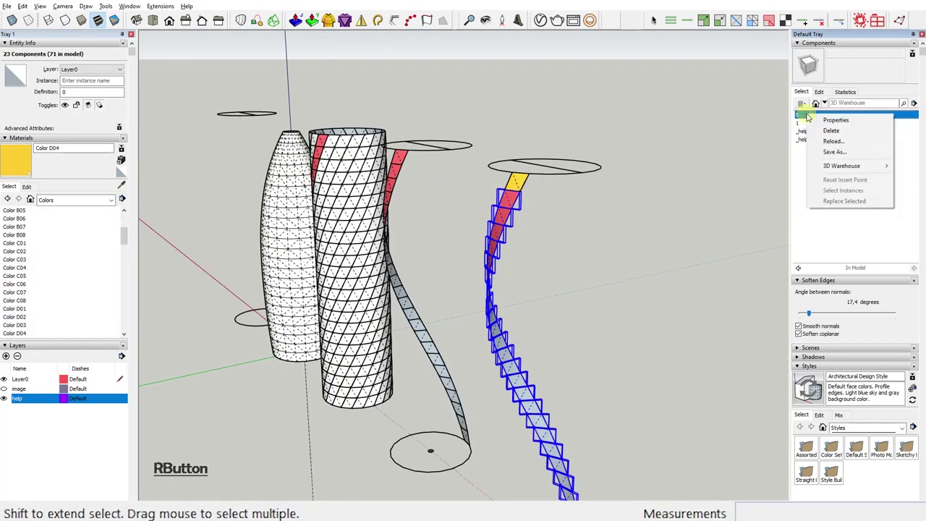
Make the yellow strip pieces unique, edit one and erase its faces and crossing edges
click(856, 221)
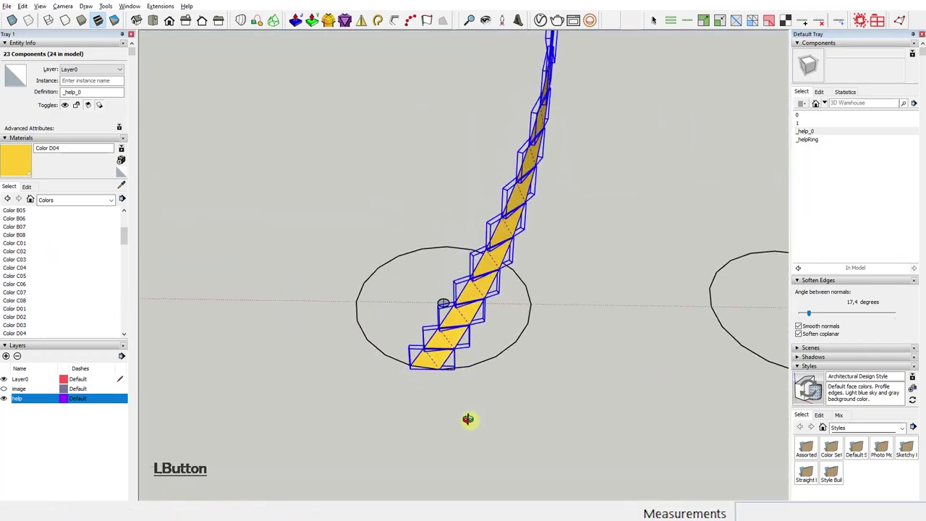
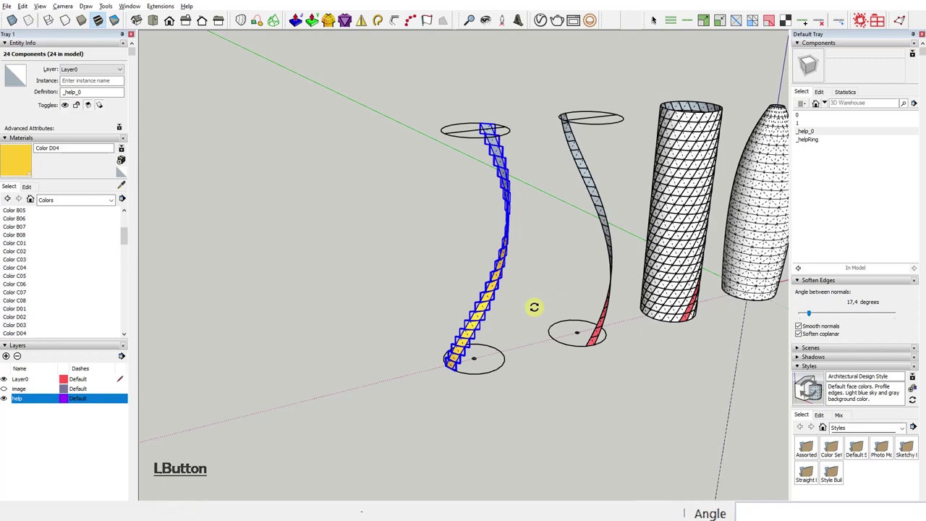
click(467, 317)
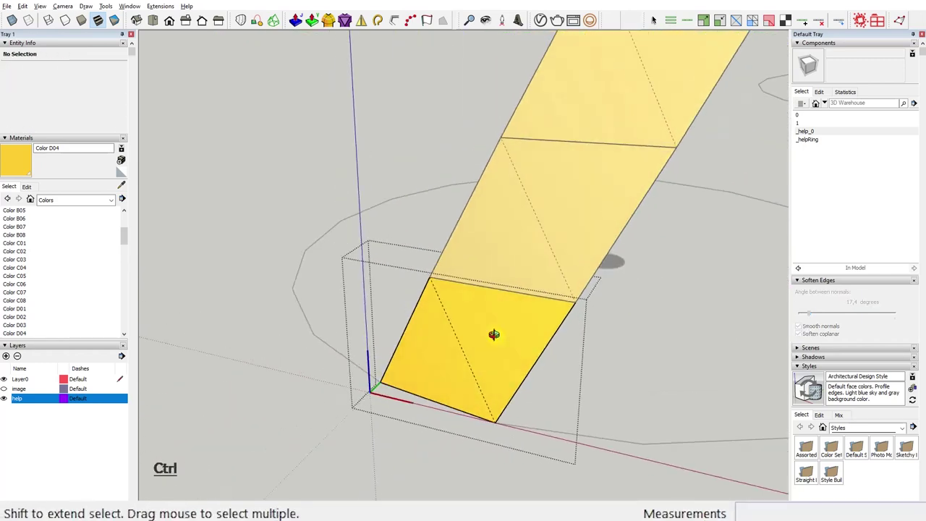
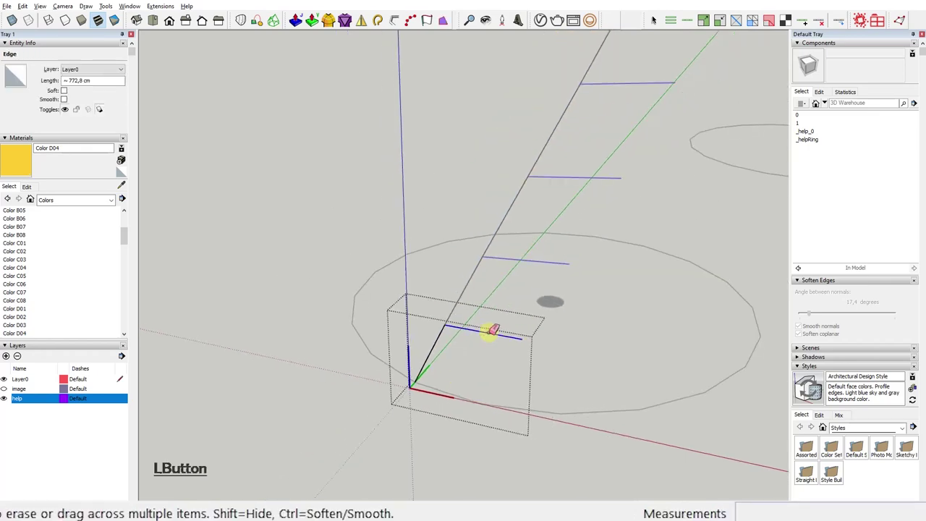
click(570, 340)
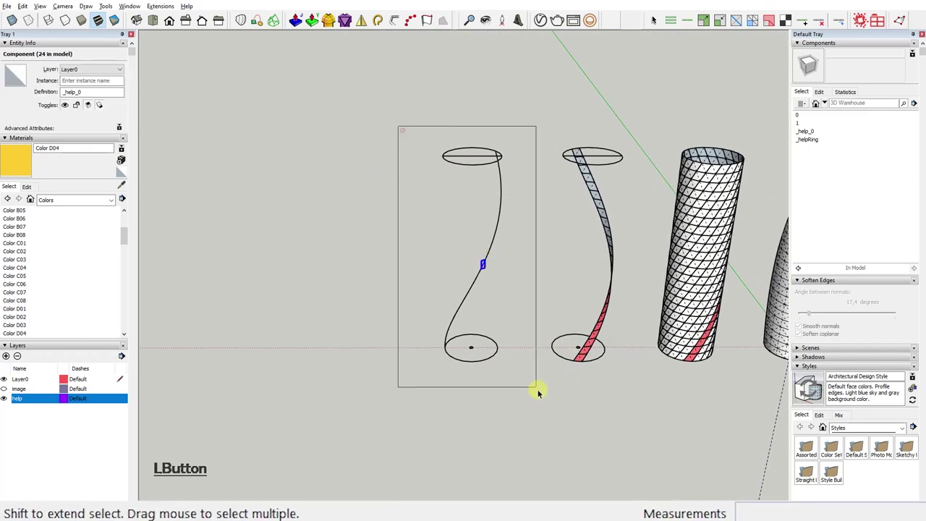
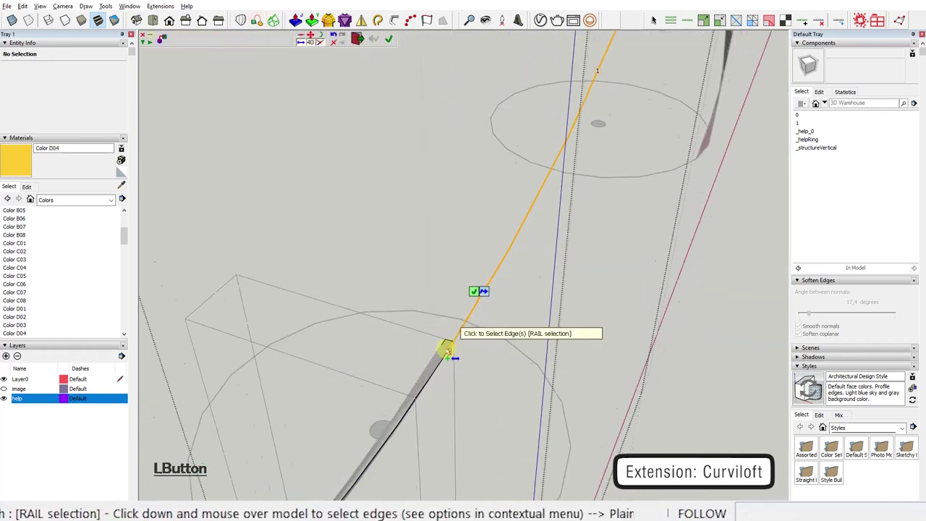
Confirm the Curviloft loft sweeping the member profile along the rail curve
key(Return)
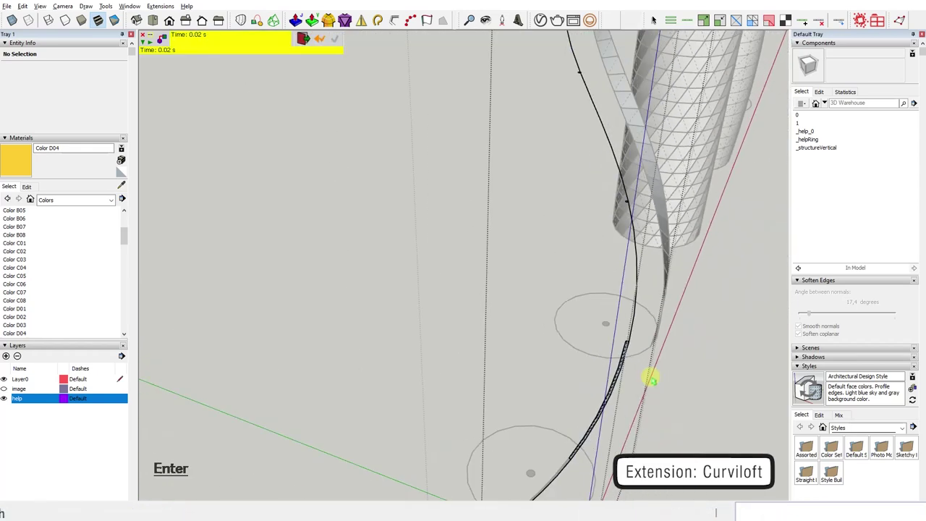
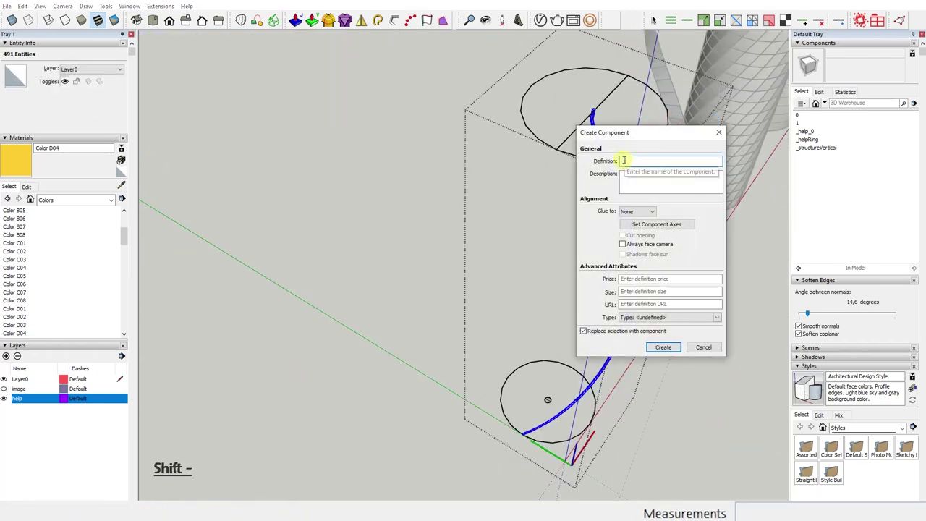
Create the _structureVertical component and select the curved bar for arraying
key(Return)
click(679, 275)
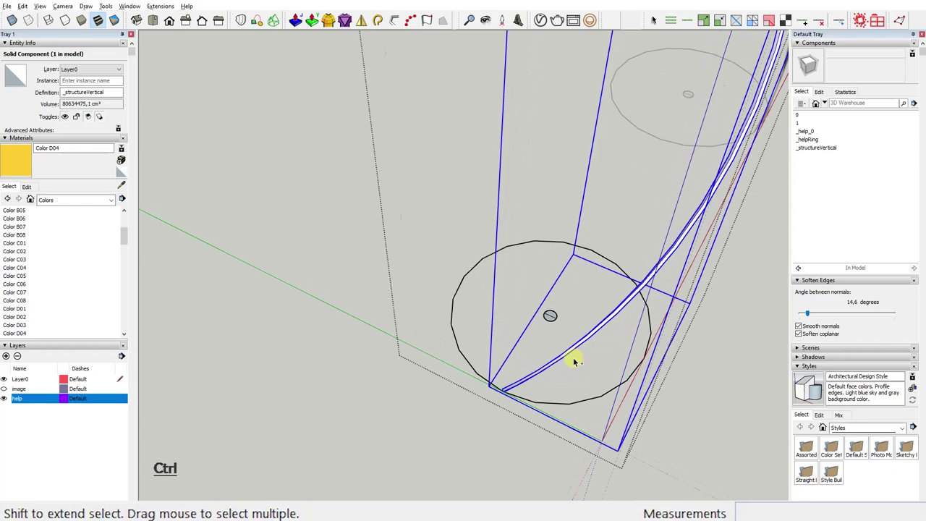
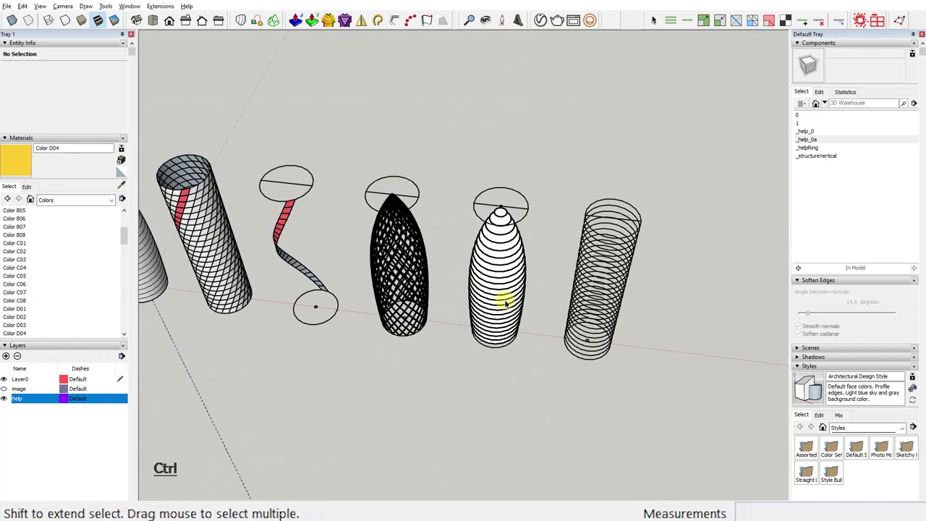
Show the Edge settings in the Styles panel's Edit tab
click(821, 421)
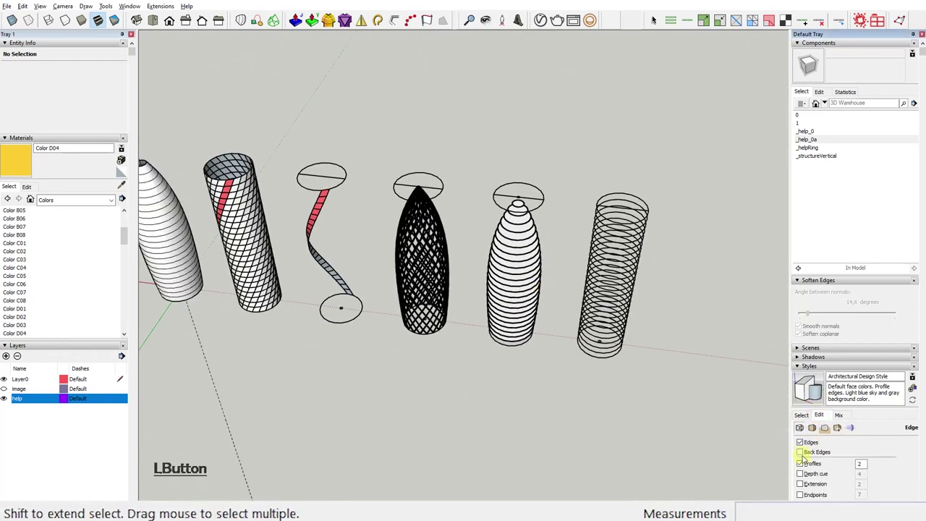
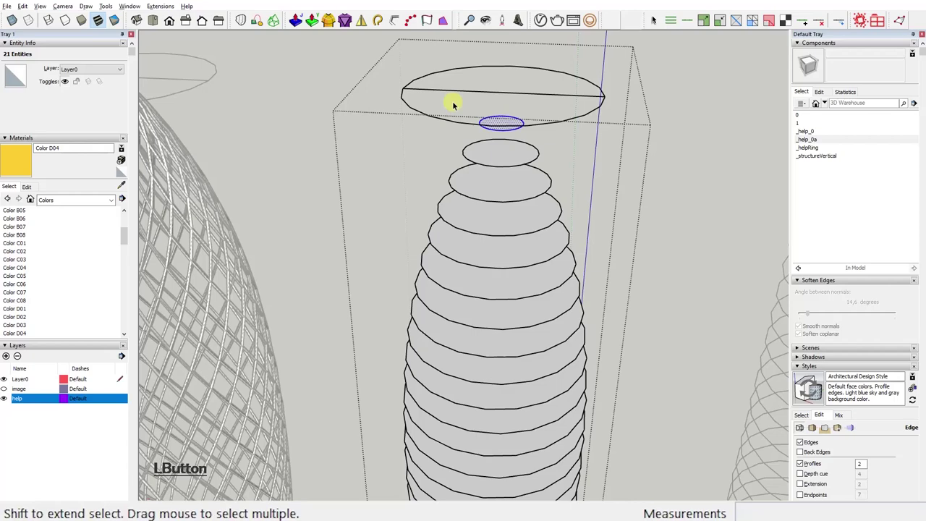
Turn the top floor rings into tubes one by one, then select a floor plate face
click(380, 25)
key(Delete)
click(478, 238)
key(Delete)
click(492, 276)
key(Delete)
click(500, 326)
click(478, 281)
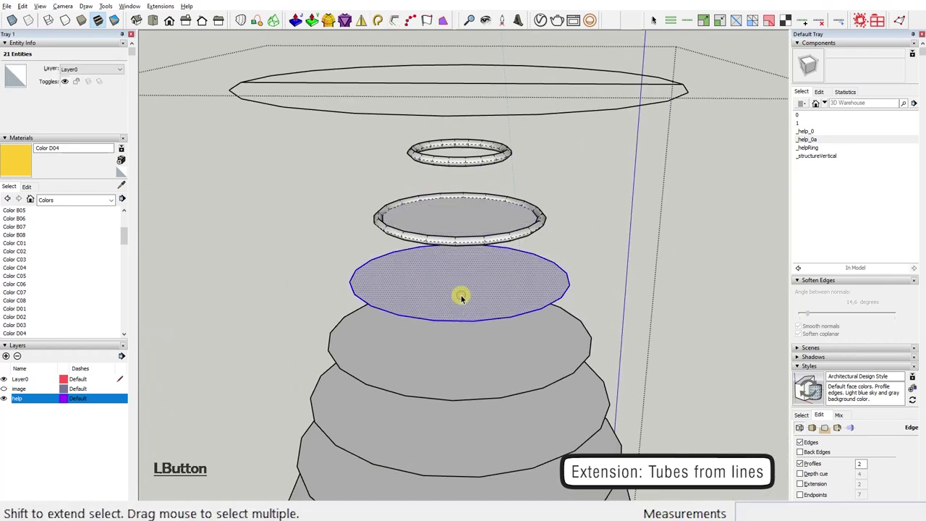
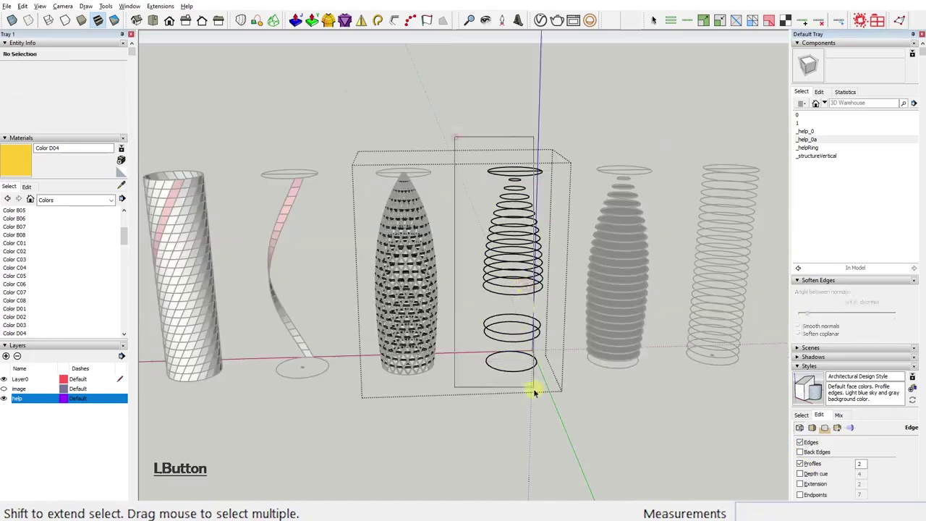
Adjust the diagrid tower via its context options, then enter the floor ring stack for editing
key(Delete)
click(525, 405)
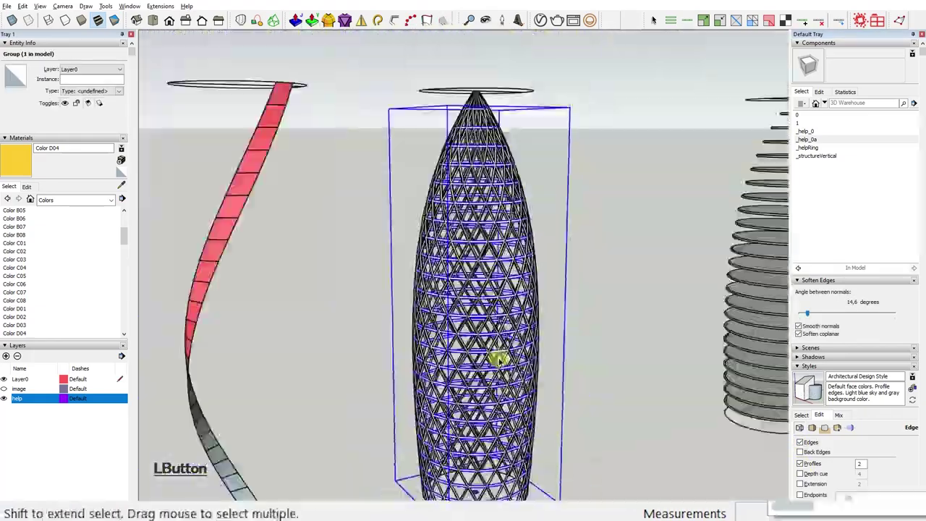
right_click(458, 258)
click(506, 357)
right_click(473, 282)
click(463, 240)
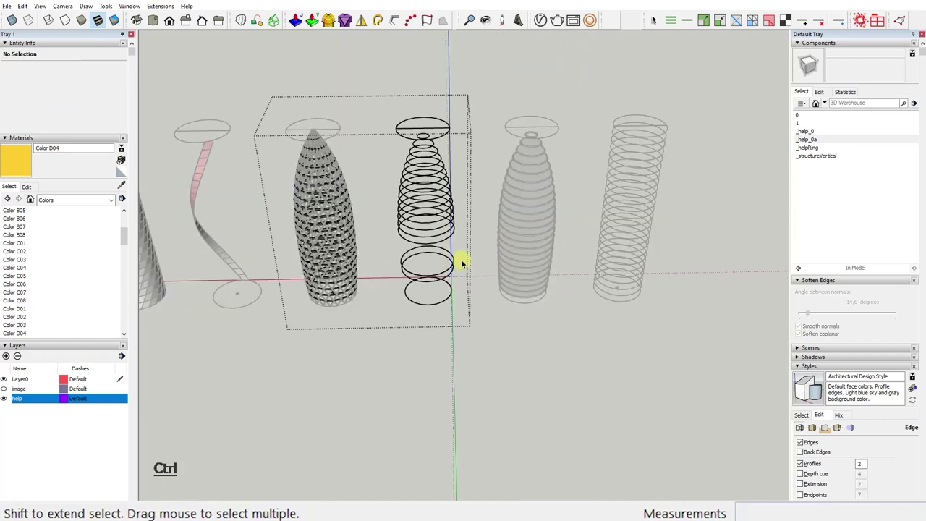
click(25, 13)
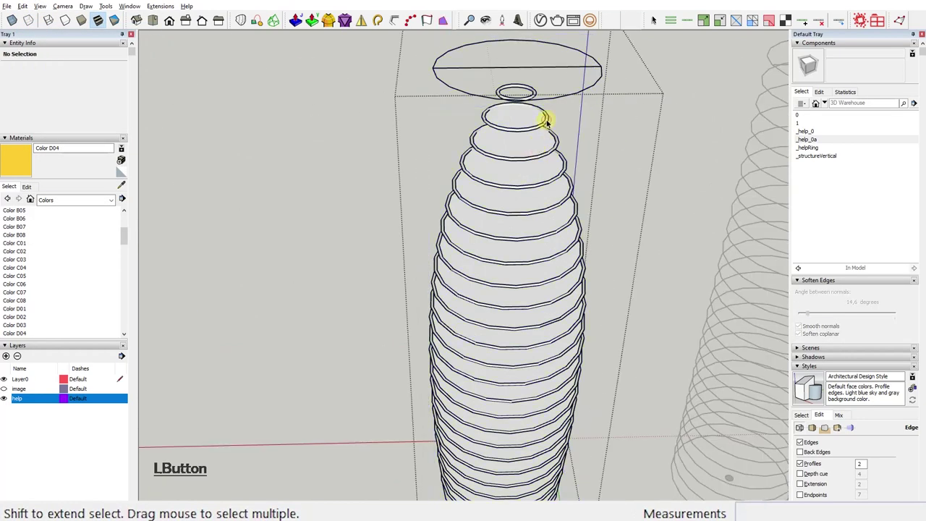
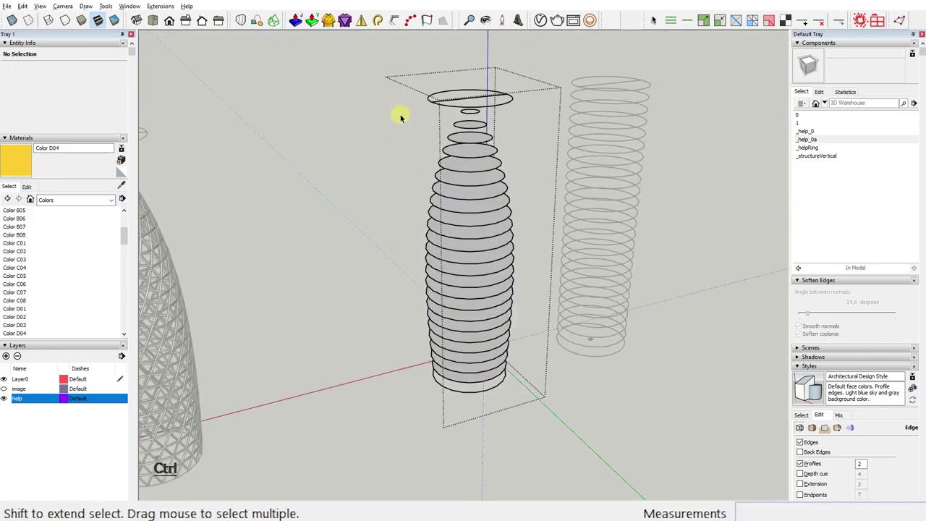
Thicken the floor discs into slabs with Joint Push-Pull and copy slabs higher up the blue axis
click(405, 122)
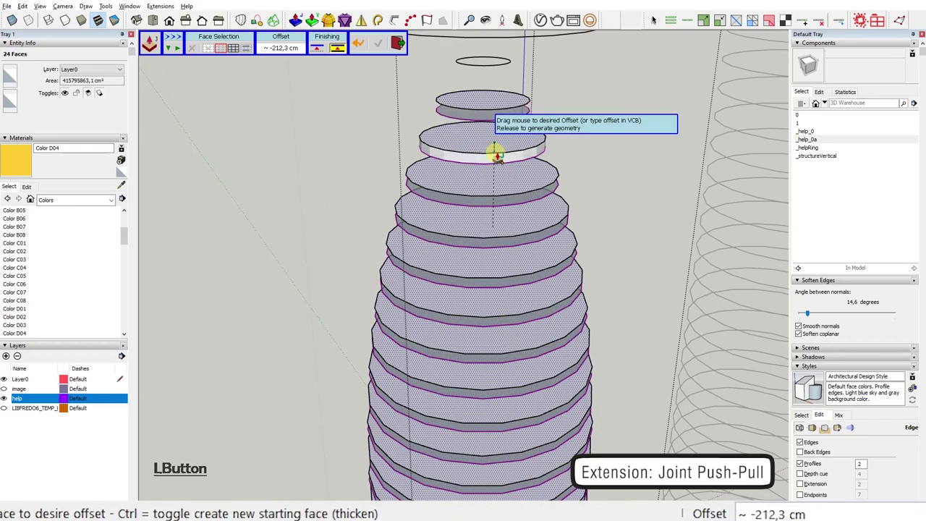
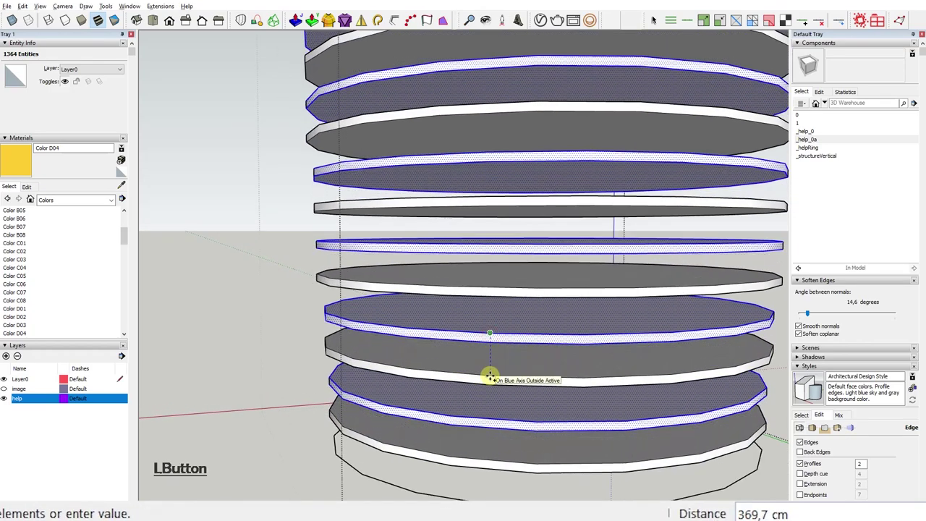
key(KP_3)
key(Return)
click(524, 425)
key(Delete)
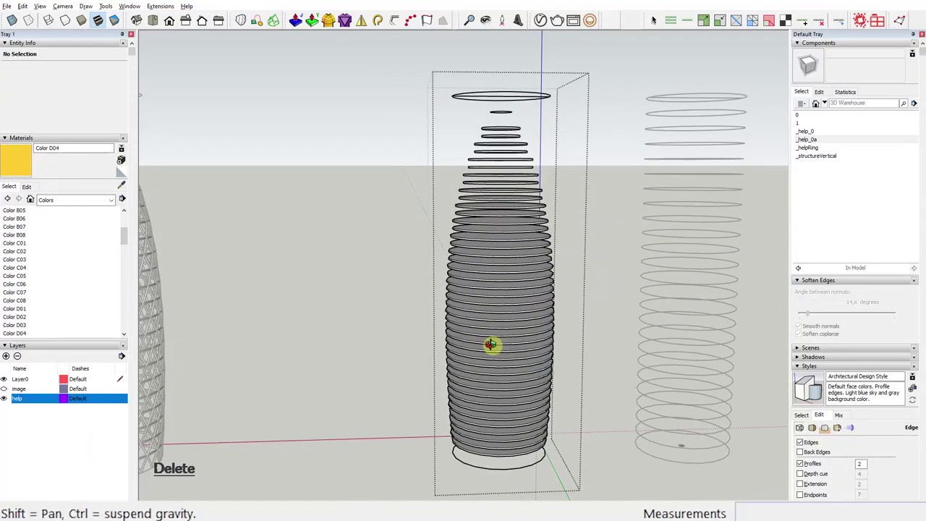
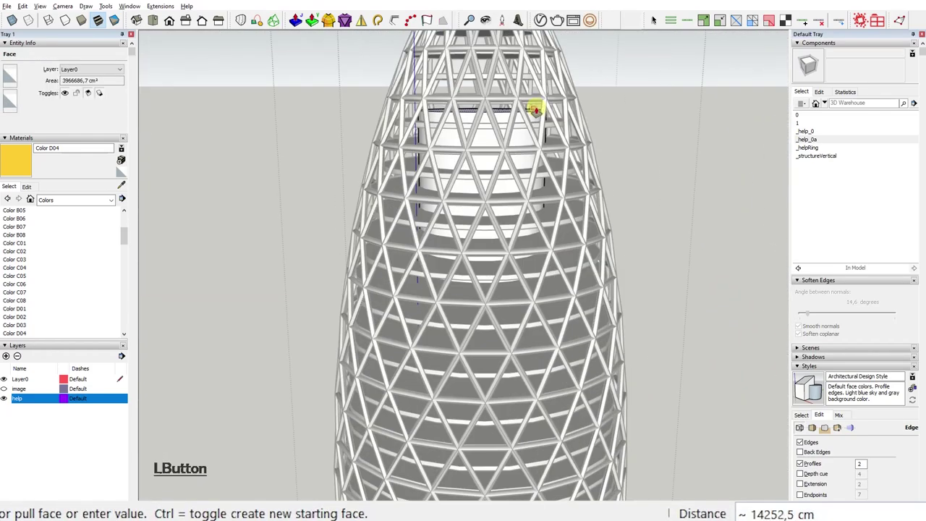
Pull the central core cylinder up to full height through the floor slabs
key(Escape)
click(477, 177)
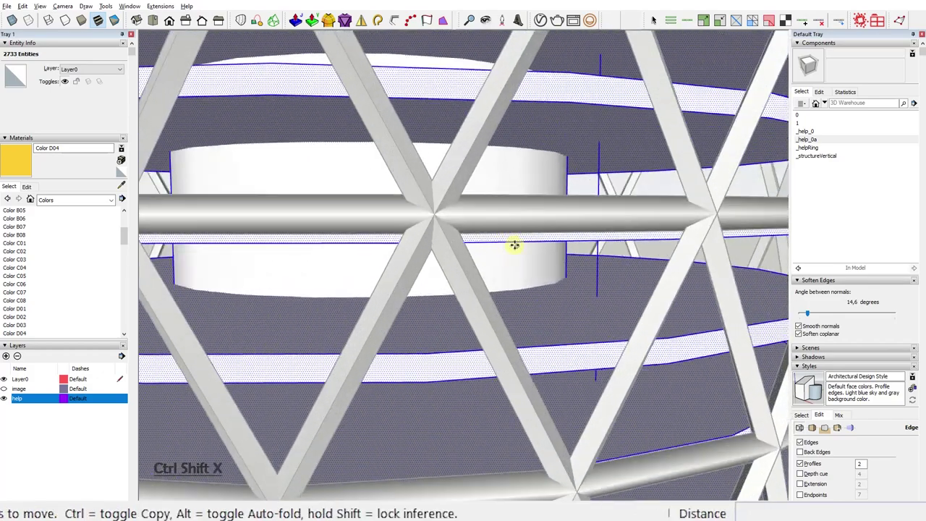
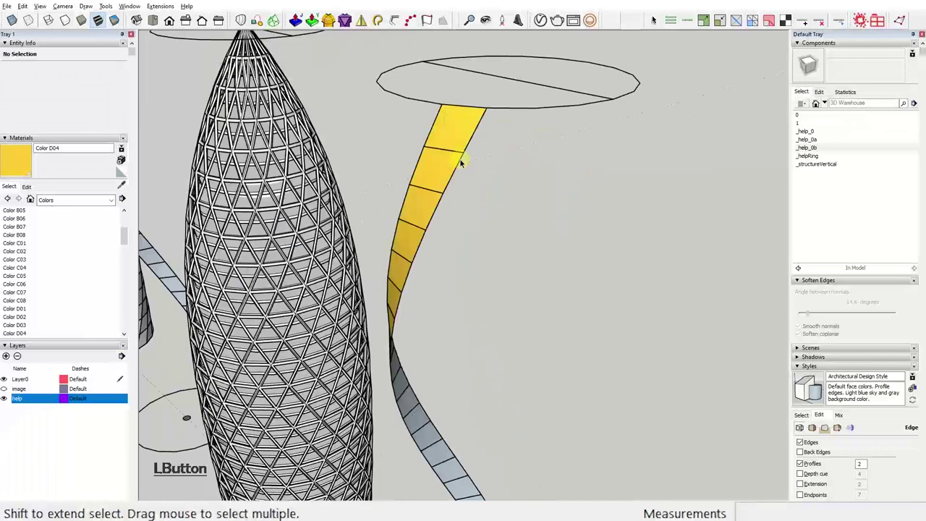
Edit the spiral strip's panel component and delete unwanted geometry along the strip's panels
key(Pause)
click(509, 120)
click(492, 125)
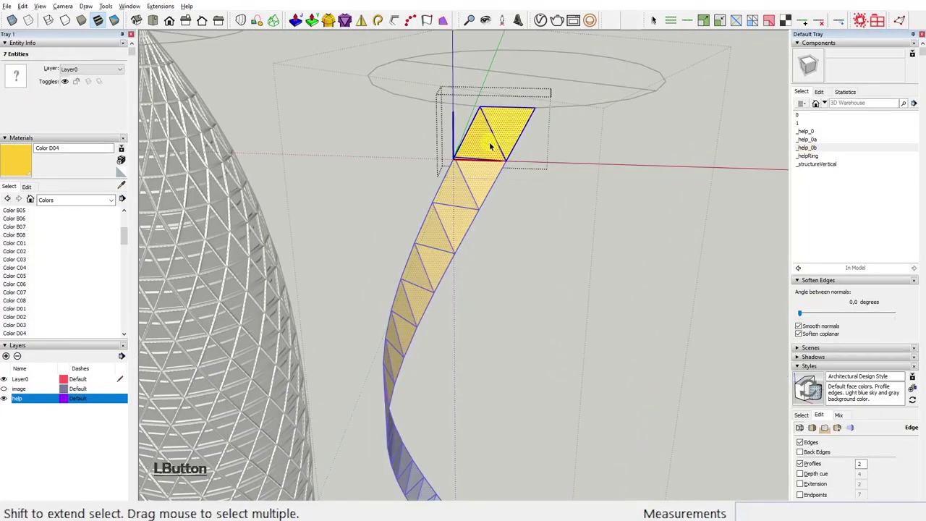
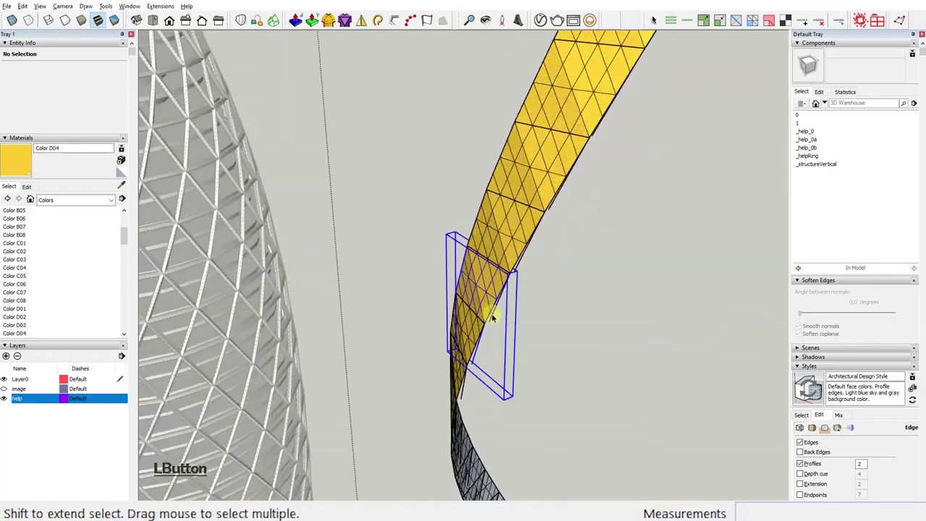
key(Delete)
click(570, 304)
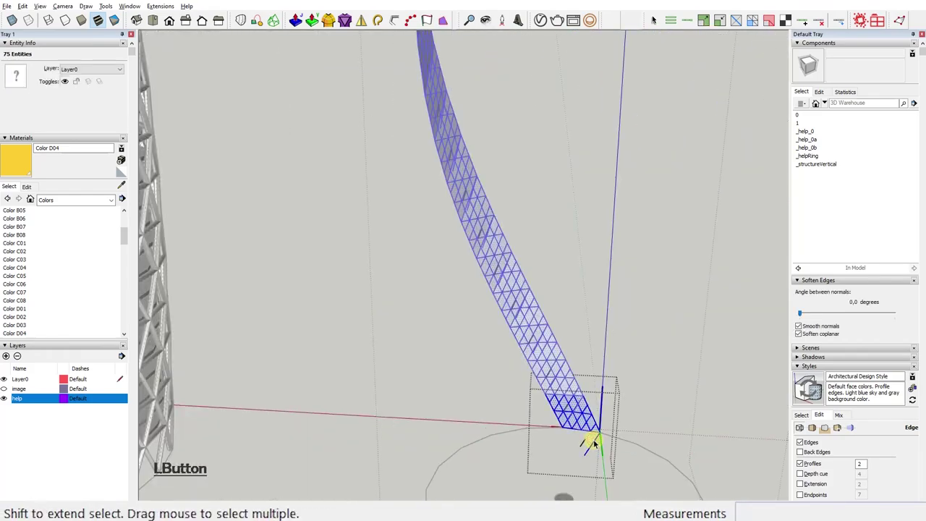
key(Delete)
click(596, 445)
key(Delete)
click(591, 455)
key(Delete)
click(586, 445)
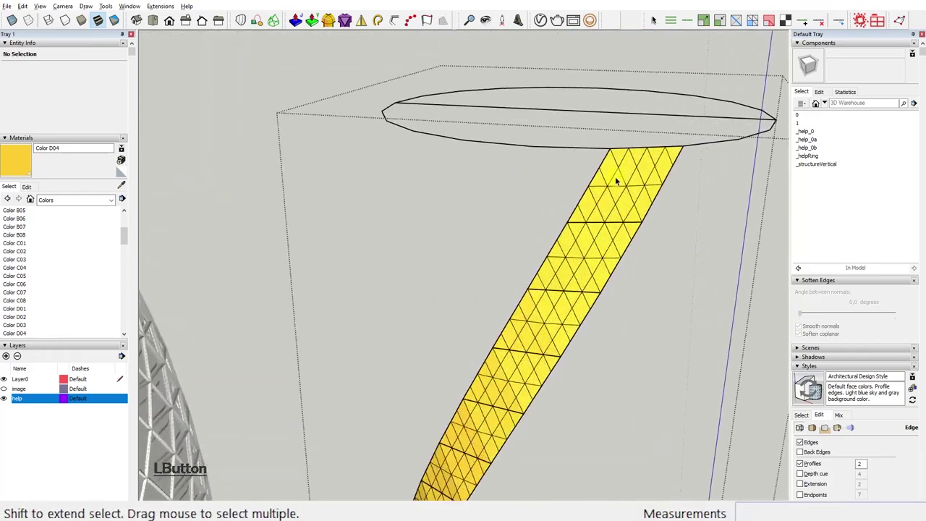
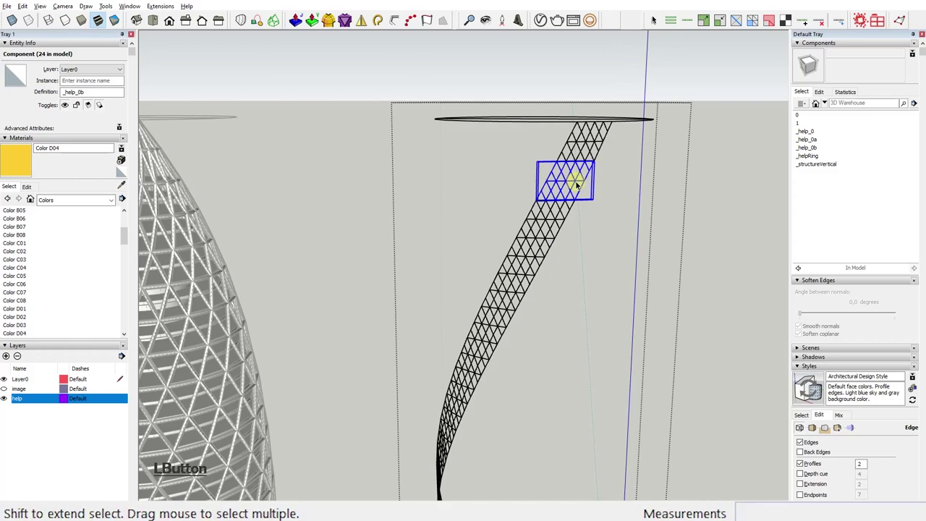
key(Pause)
click(633, 179)
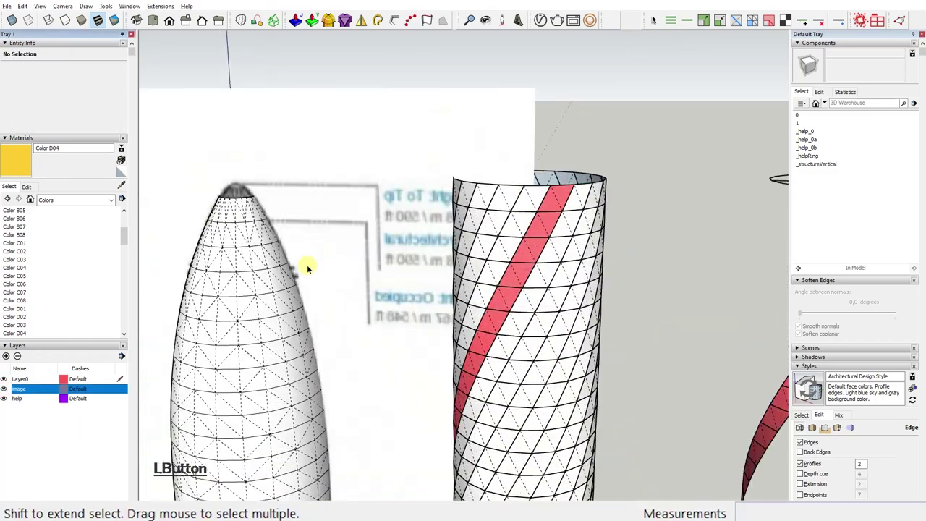
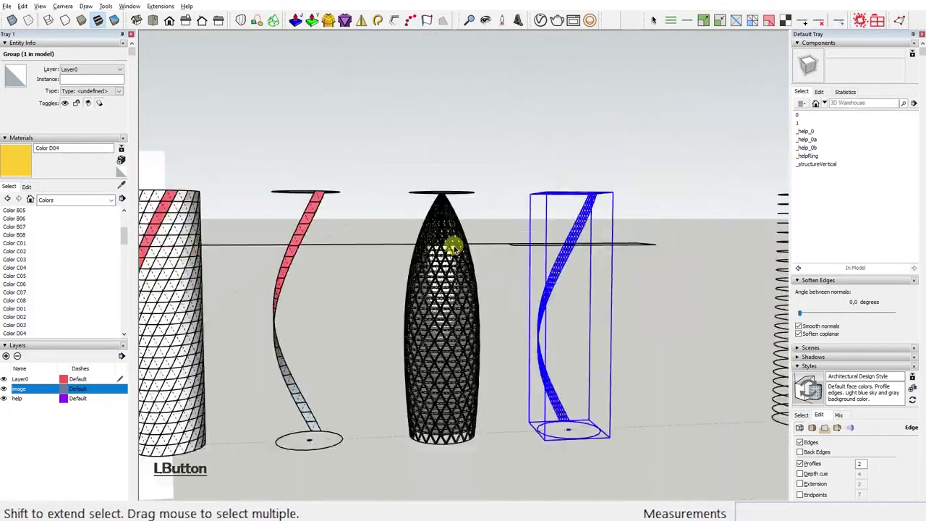
Make a spiral strip panel a unique component and erase some of its grid edges
key(Pause)
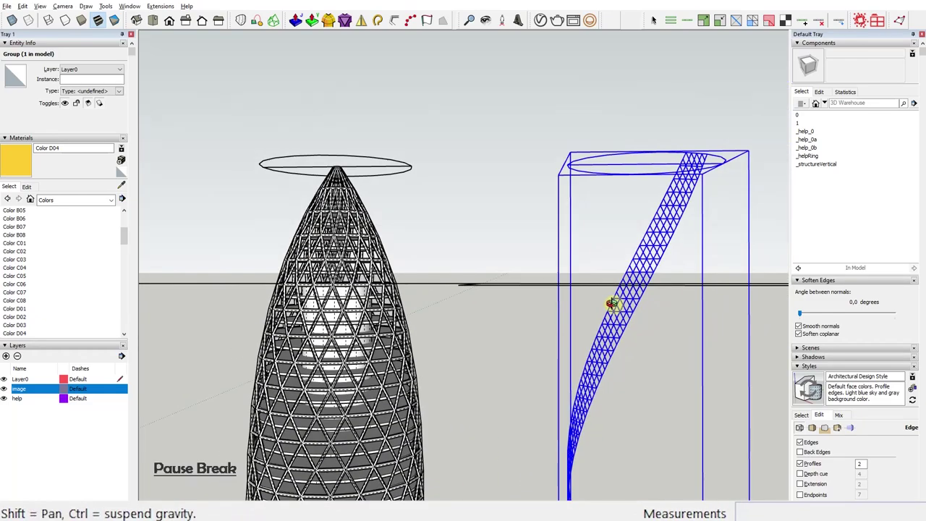
click(660, 252)
right_click(660, 253)
click(731, 283)
click(597, 267)
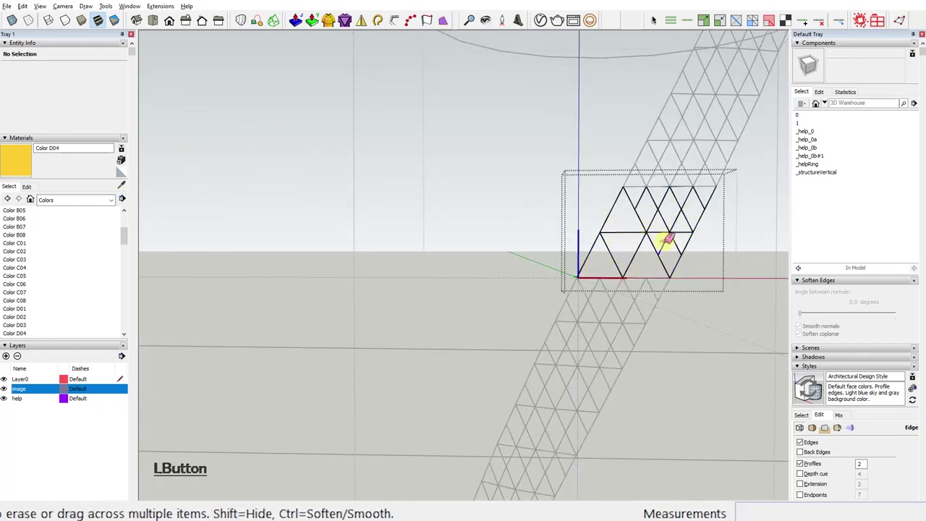
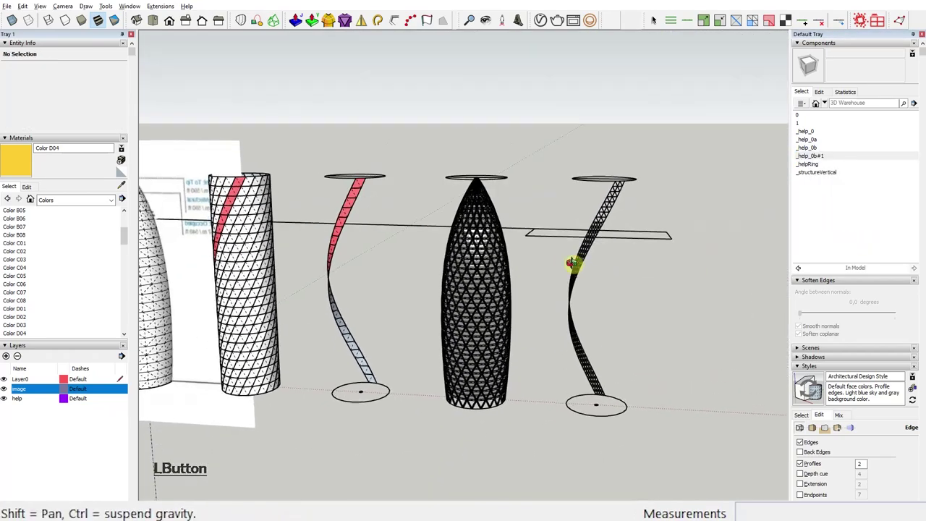
click(143, 253)
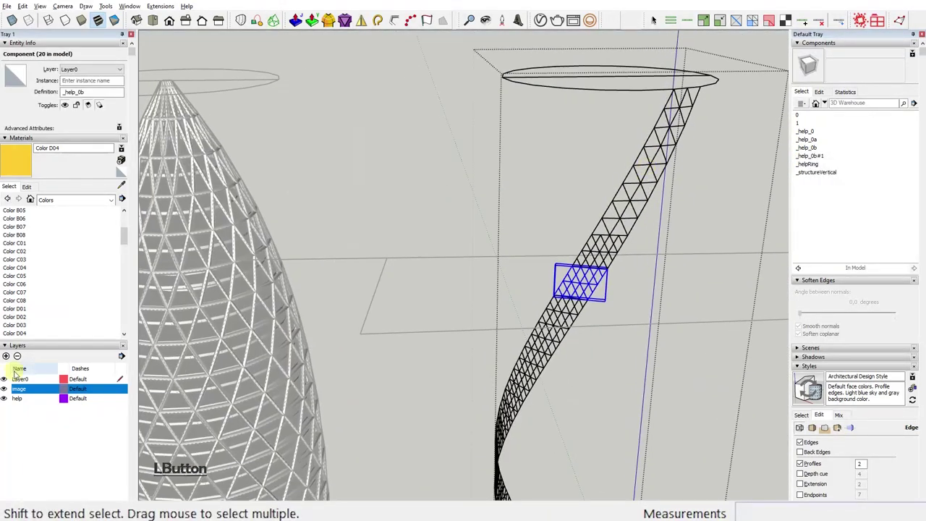
Add FrameWhite and FrameBlack layers and make FrameBlack the current layer
key(r)
key(h)
key(Return)
click(143, 324)
click(142, 324)
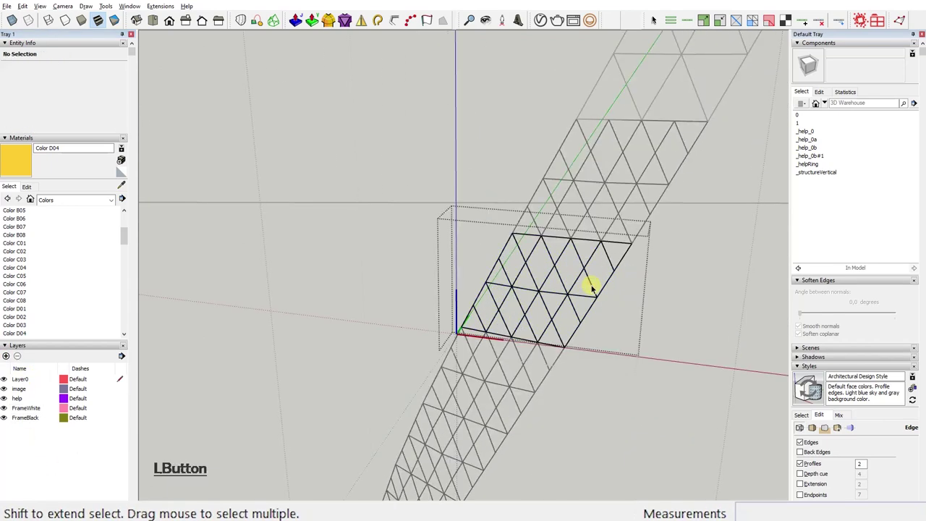
click(583, 379)
click(95, 80)
click(662, 303)
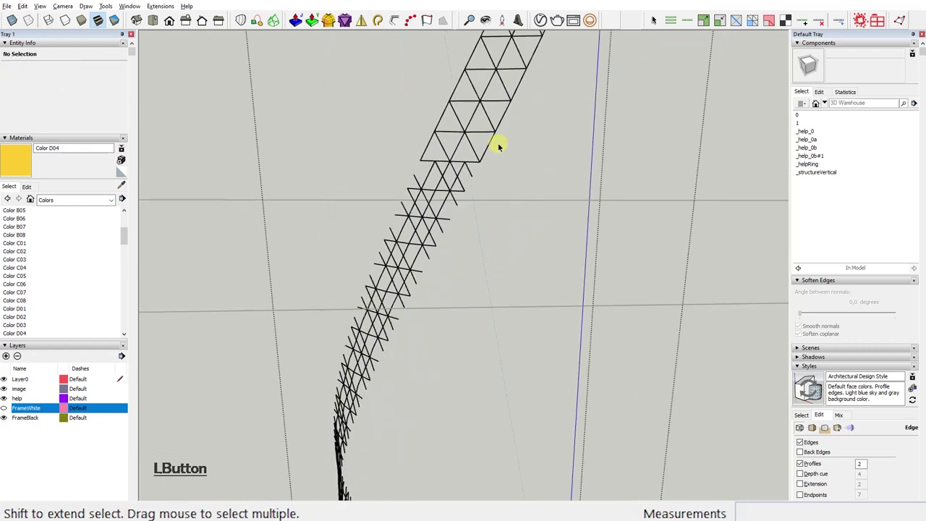
click(429, 147)
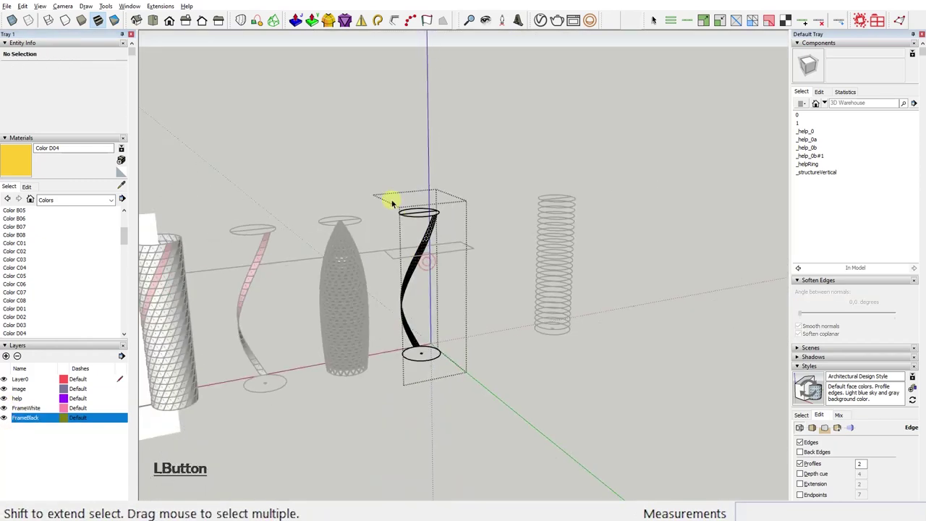
Select all the strip's panel components and pick a frame piece on the helix curve
click(430, 354)
key(x)
key(Return)
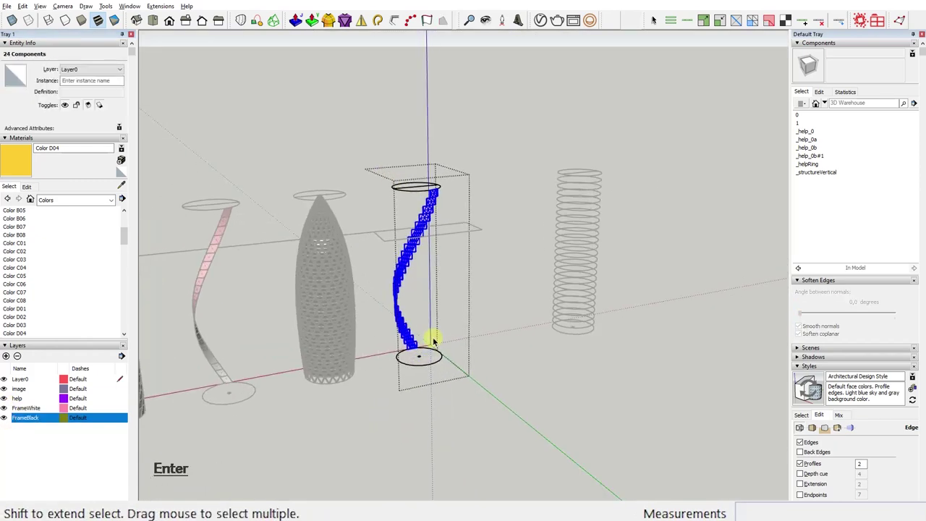
right_click(419, 245)
click(458, 302)
key(Pause)
click(498, 296)
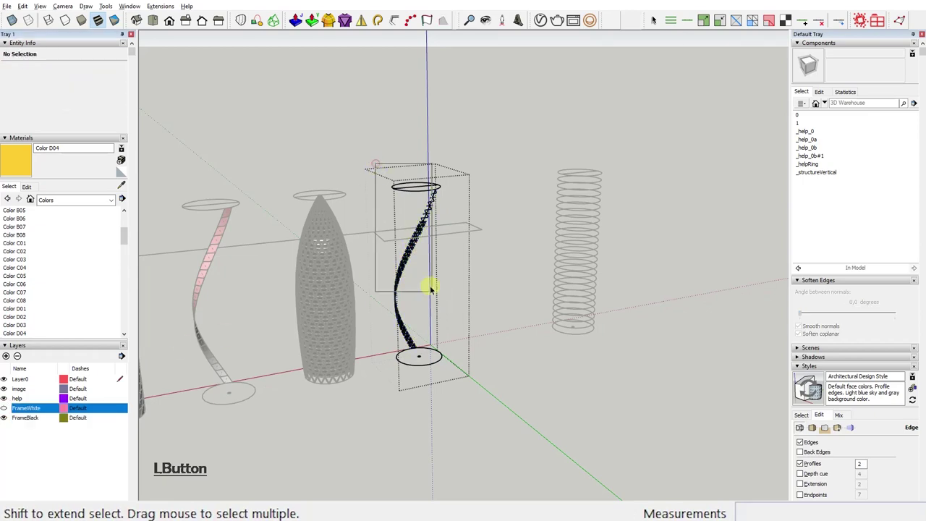
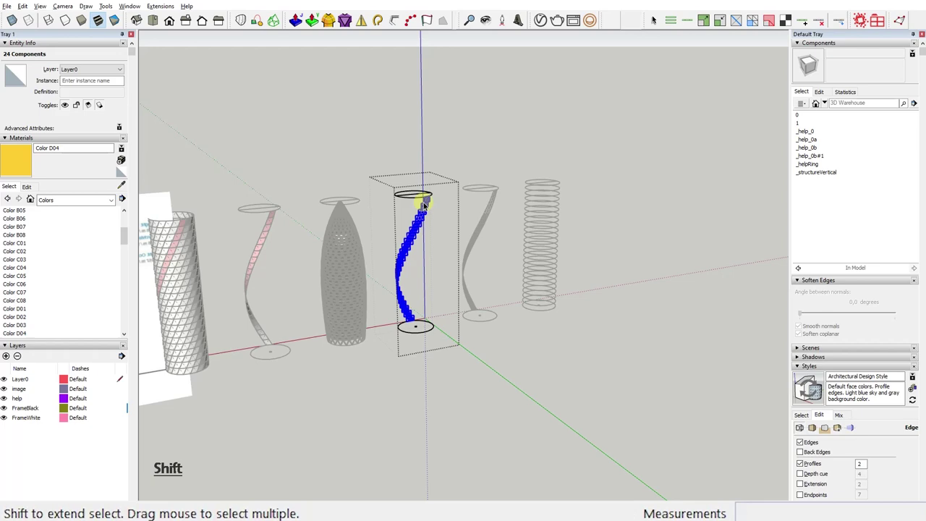
Group the selected frame pieces and edit the frame strip group
right_click(430, 205)
click(458, 262)
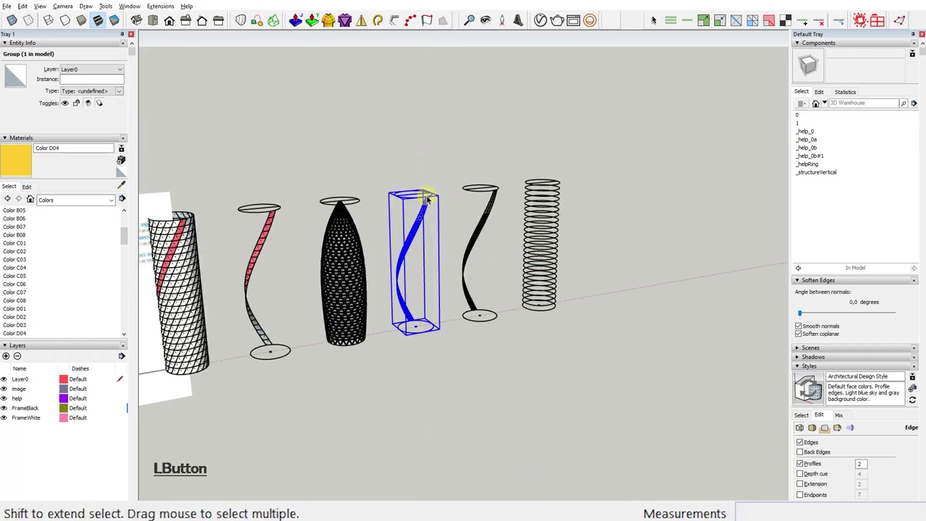
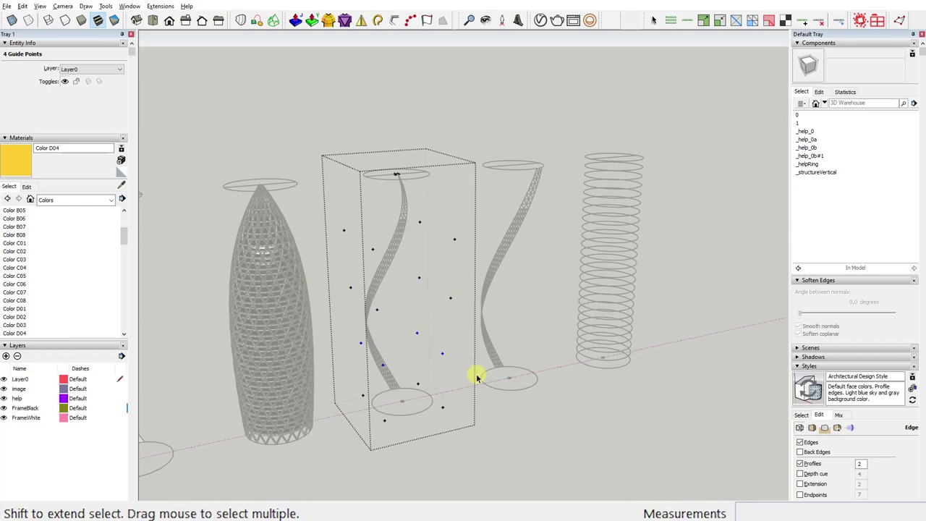
click(450, 357)
key(KP_1)
key(Return)
key(ctrl+1)
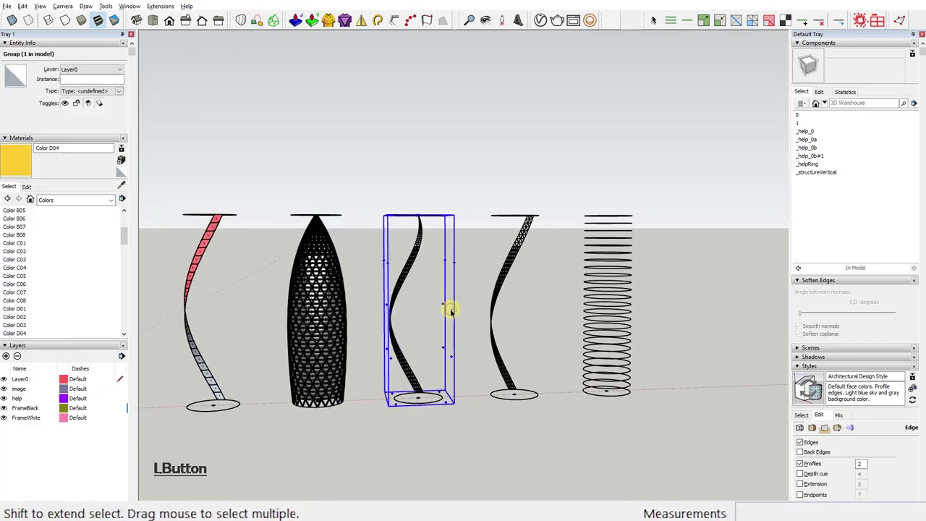
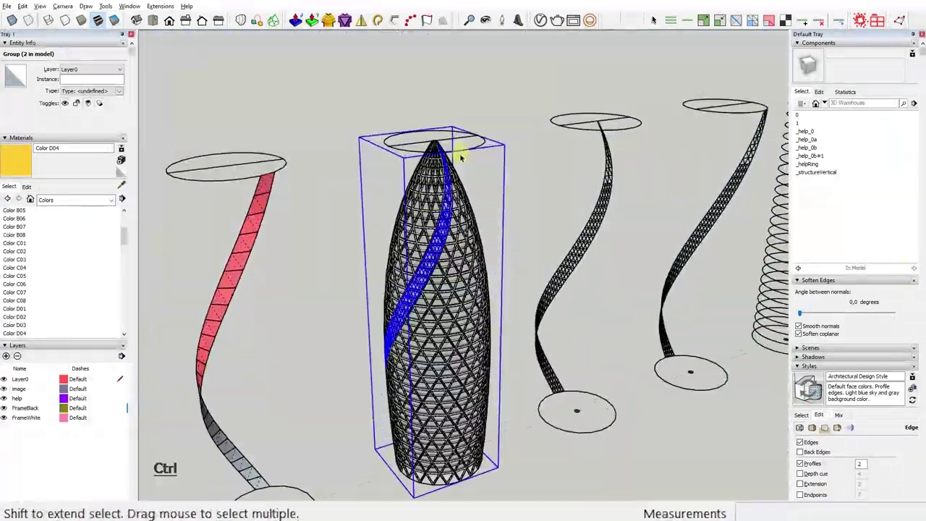
Turn the lattice strip into a component named _row of frames
click(611, 185)
right_click(611, 192)
click(672, 267)
key(space)
key(Return)
click(624, 84)
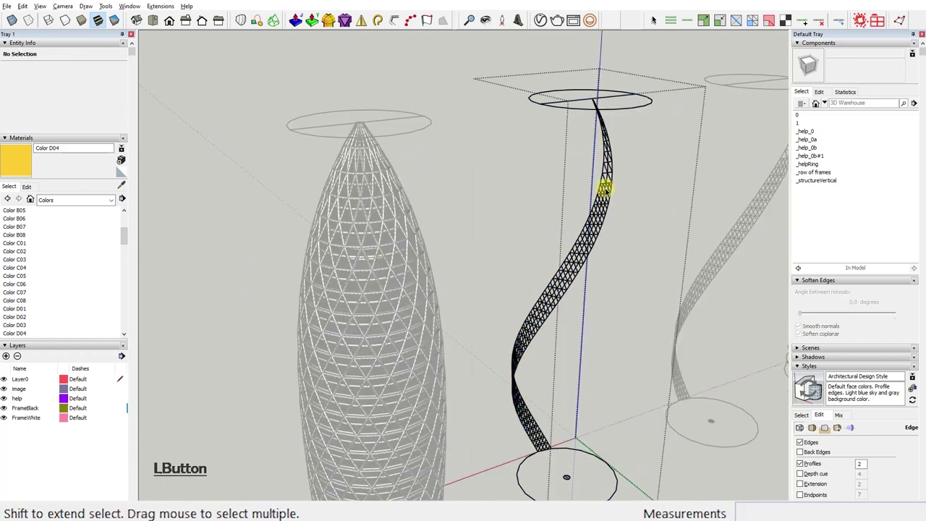
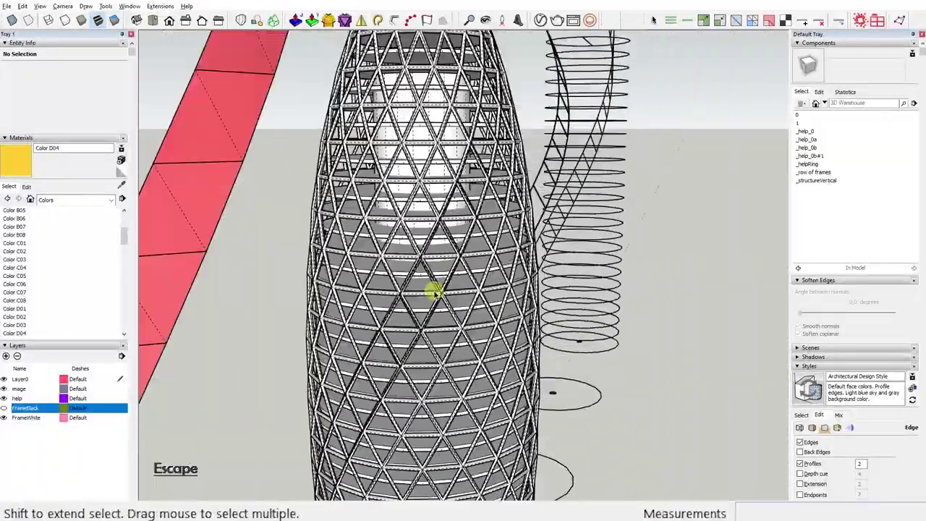
Rotate-copy the frame strip about the base circle's centre
click(405, 317)
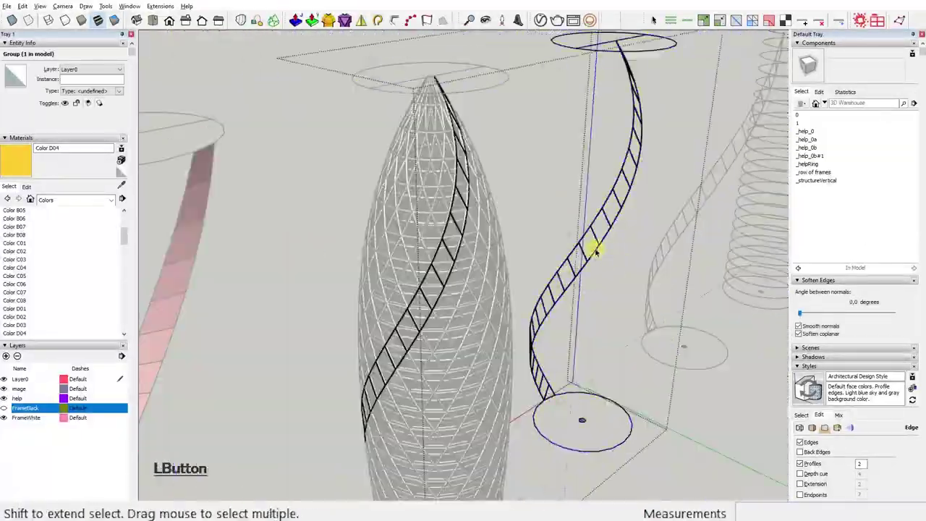
key(Delete)
click(603, 212)
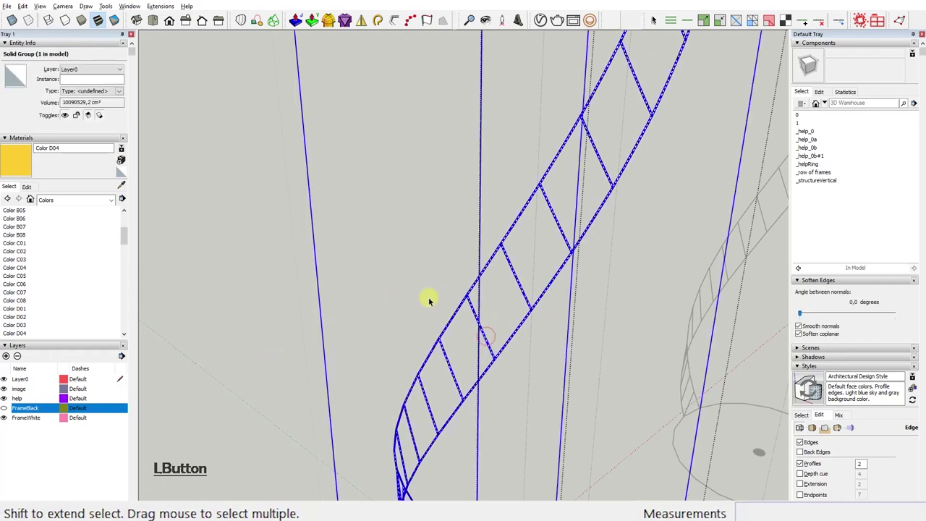
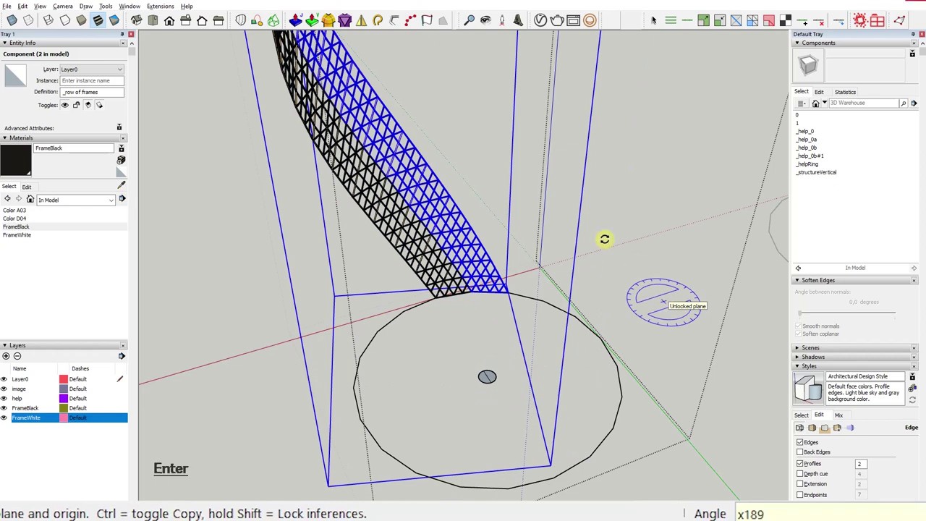
Array the rotated frame rows all round the tower and select the red twisting strip for the window row
key(Pause)
click(559, 398)
key(Delete)
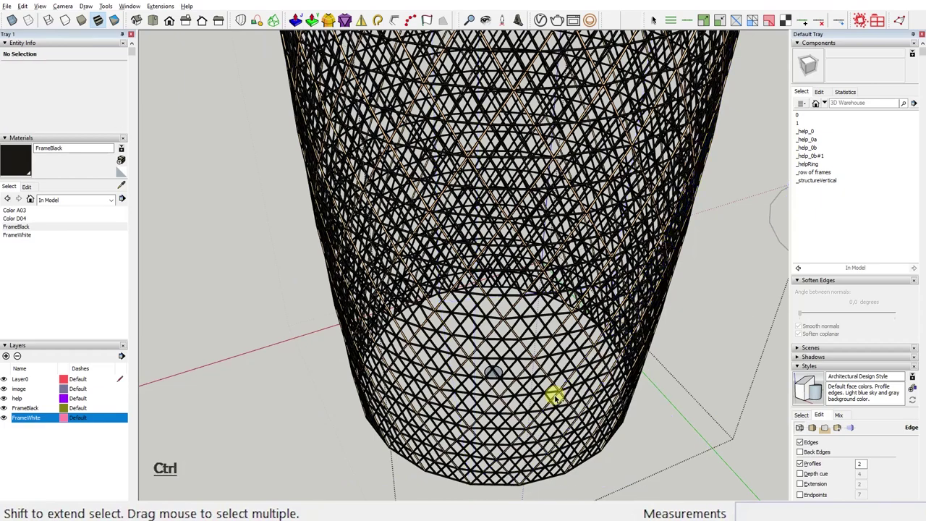
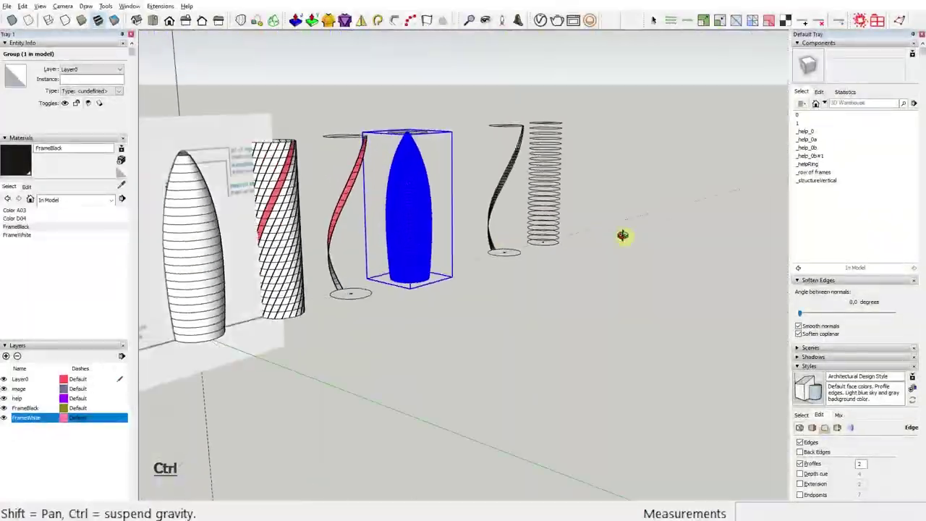
click(331, 178)
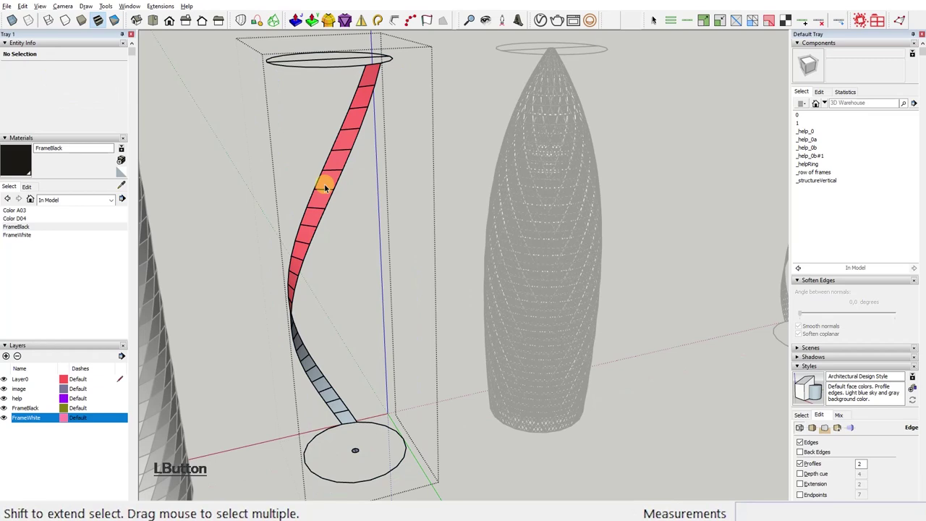
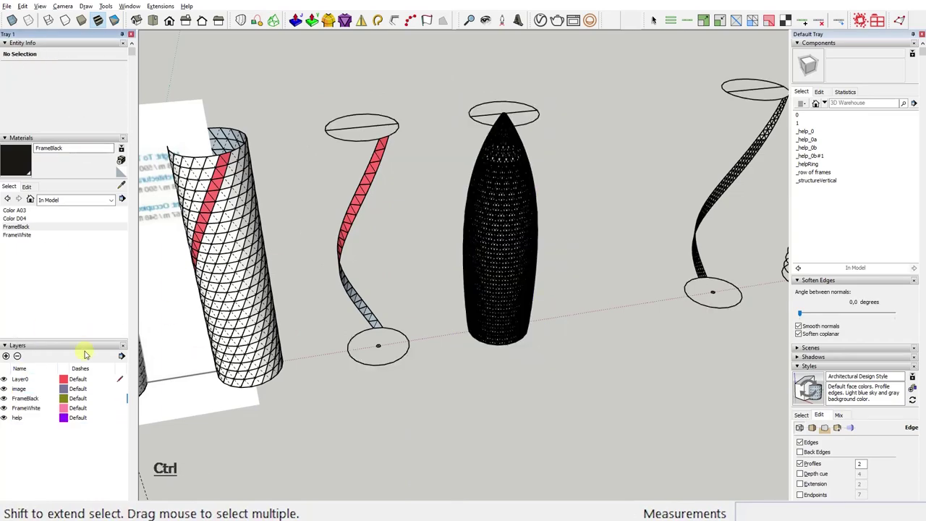
key(Pause)
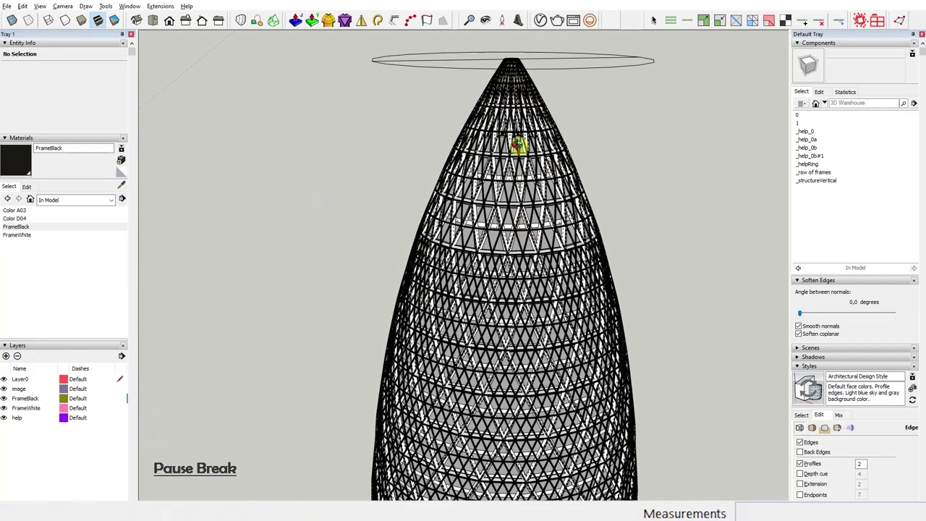
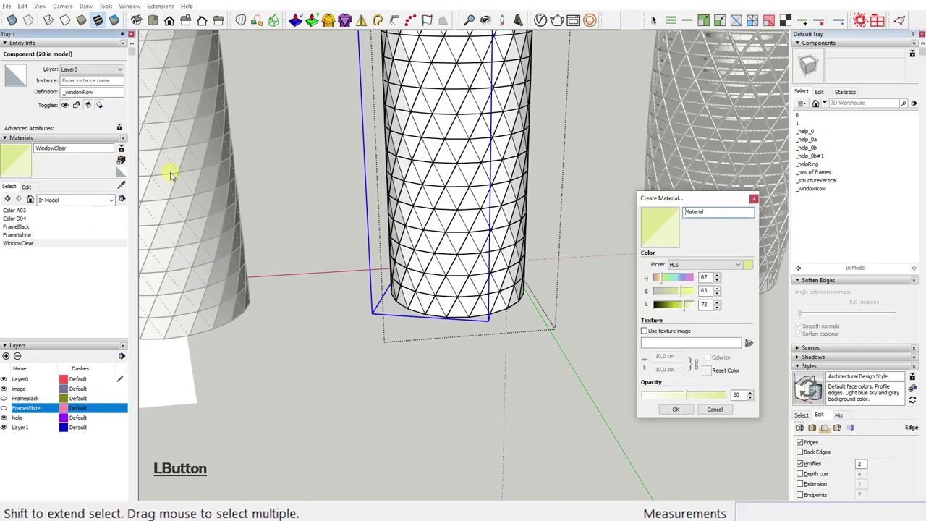
Array the window row copies around the tower and create another translucent glass material
key(w)
key(a)
click(666, 308)
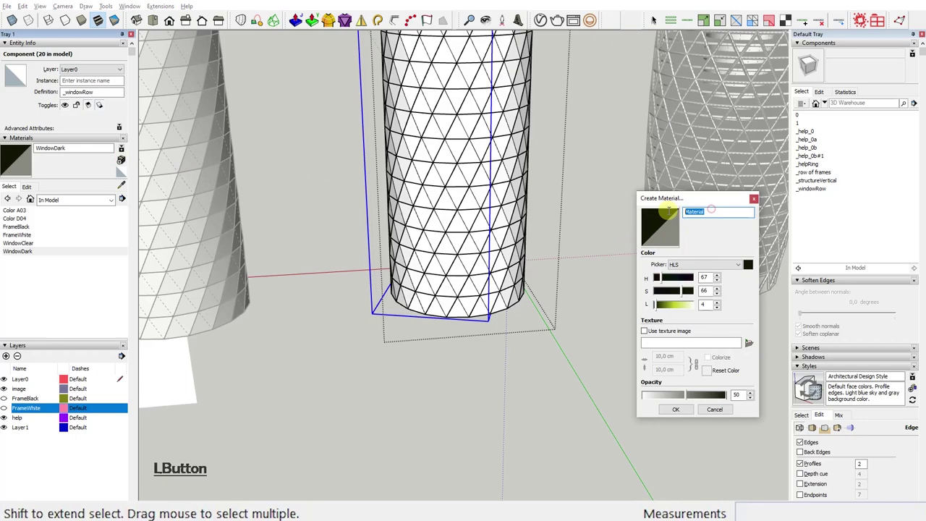
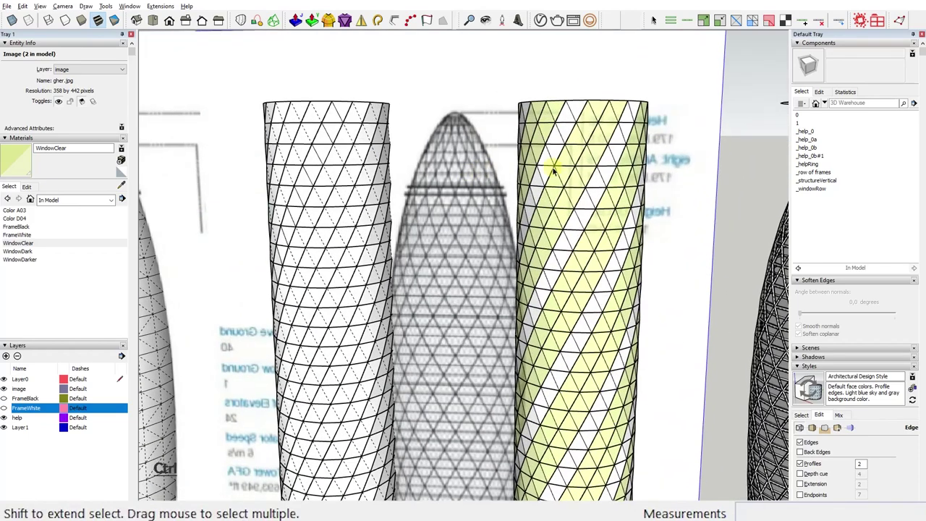
Paint a ring of window panels and a triangular panel inside the glazing with dark glass
click(557, 176)
key(ctrl+1)
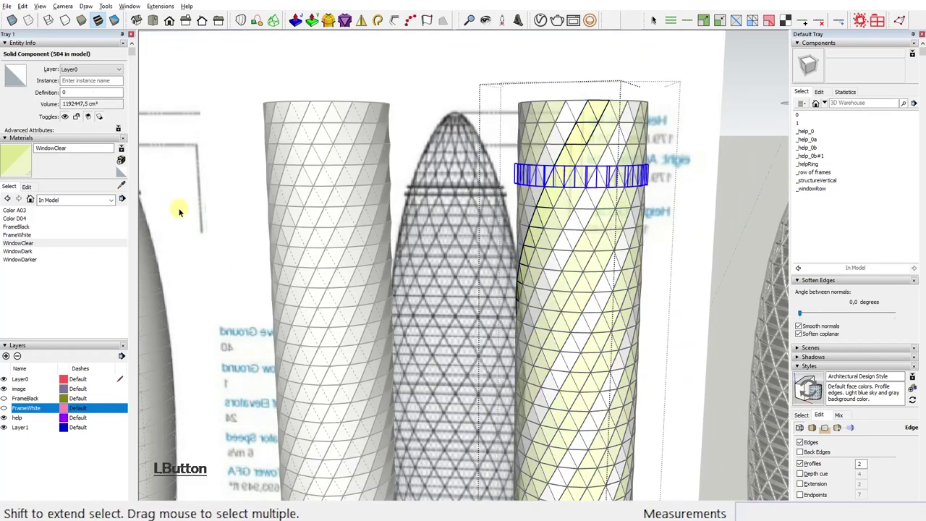
click(618, 139)
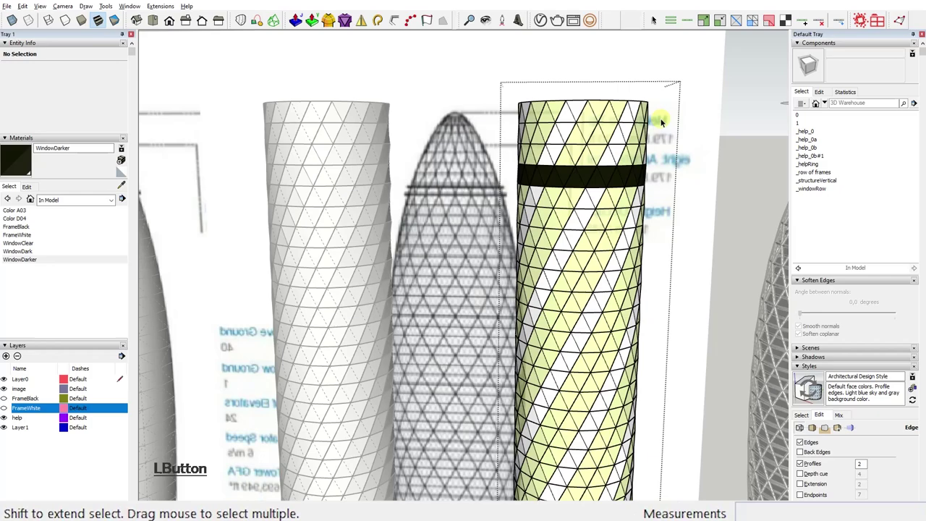
right_click(557, 196)
click(604, 261)
key(v)
click(559, 194)
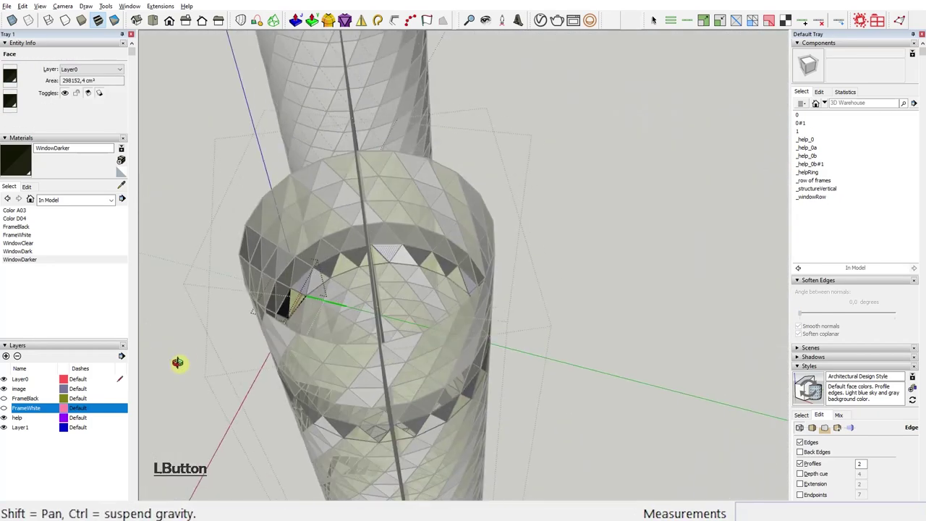
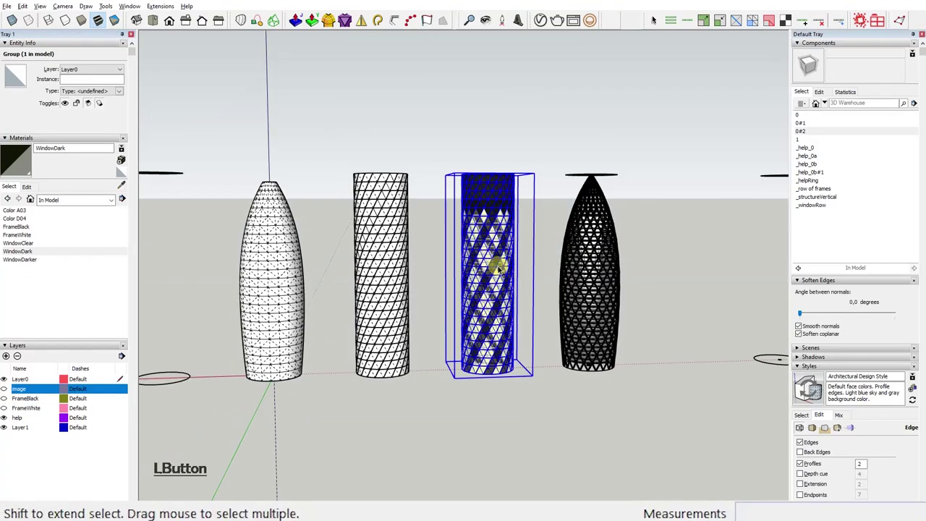
Scale the striped glazing group by 1.50 into the tapered bullet profile matching the gherkin
click(461, 157)
right_click(469, 173)
click(501, 231)
right_click(477, 192)
click(529, 244)
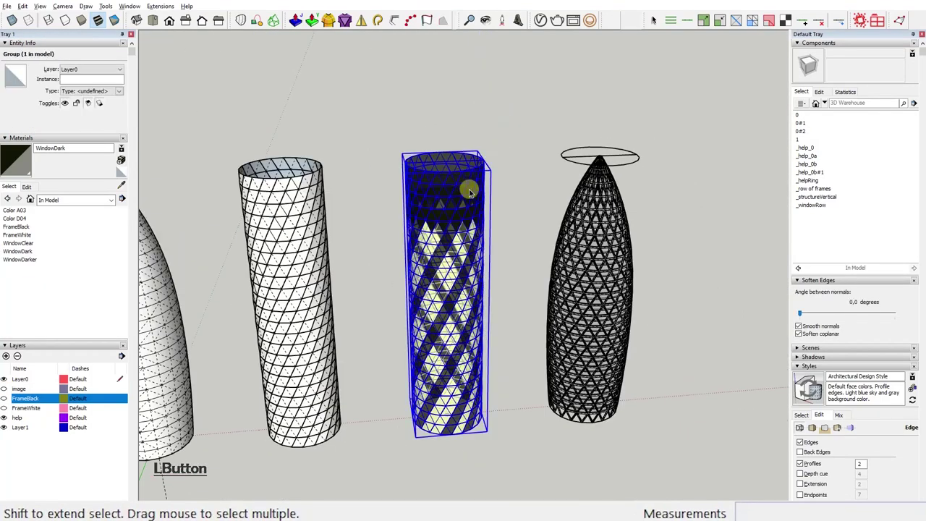
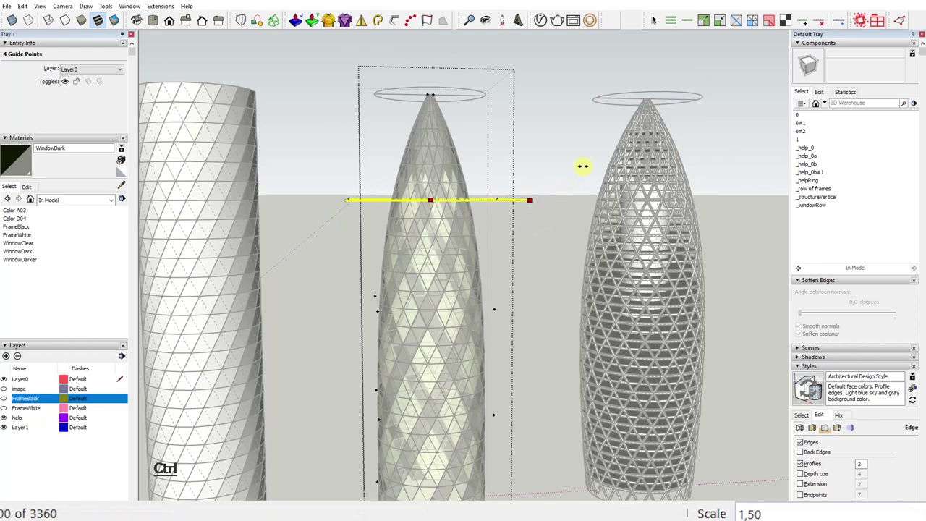
key(KP_1)
key(Return)
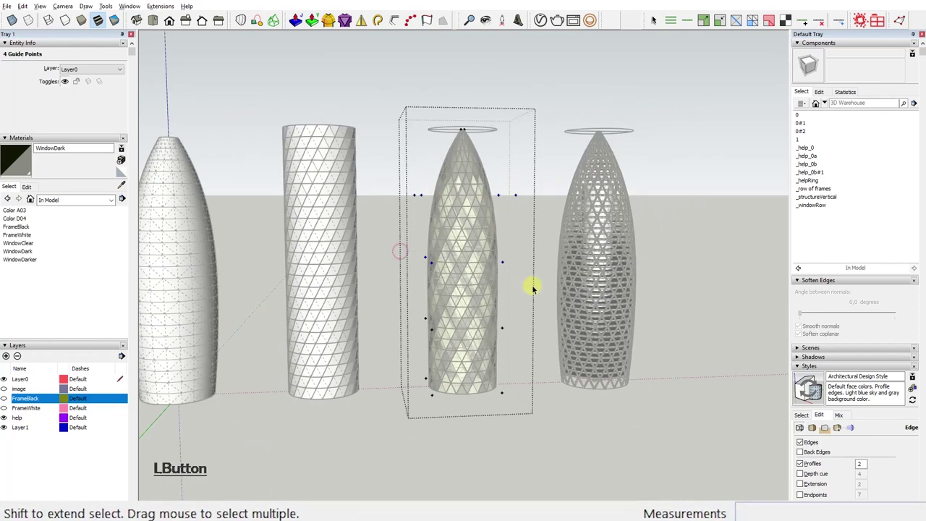
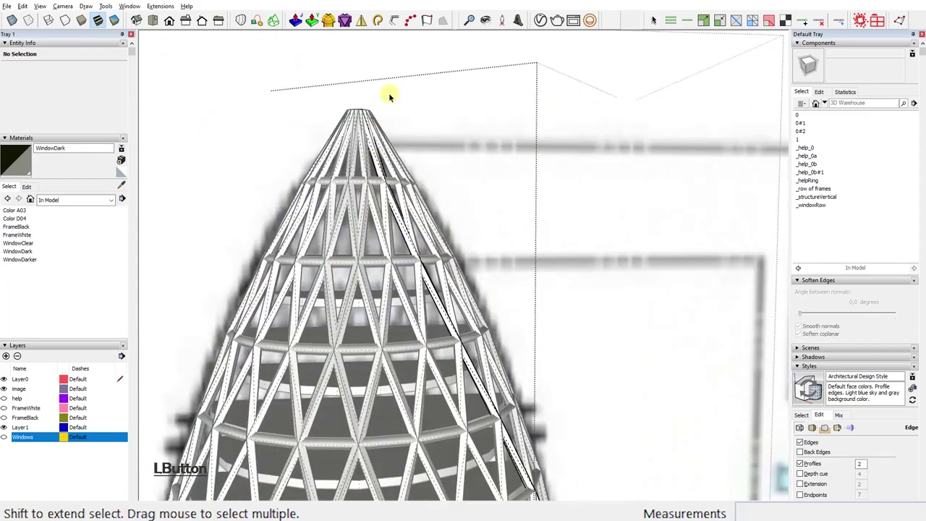
Remove the upper lattice pieces hiding the floor slabs at the tower's tapering top
key(Delete)
click(350, 166)
key(Delete)
click(374, 214)
key(Delete)
click(350, 177)
key(Delete)
click(287, 148)
click(306, 220)
key(Delete)
click(298, 236)
key(Delete)
click(372, 177)
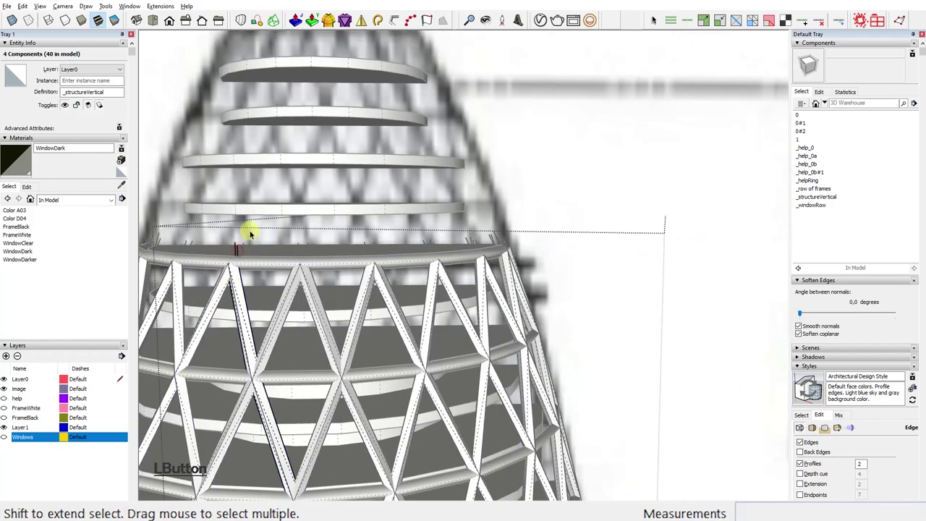
key(Delete)
Select the top floor rings and begin scaling them about centre to fit the narrowing lattice
click(285, 225)
key(Escape)
click(371, 202)
key(s)
click(375, 158)
click(361, 203)
key(s)
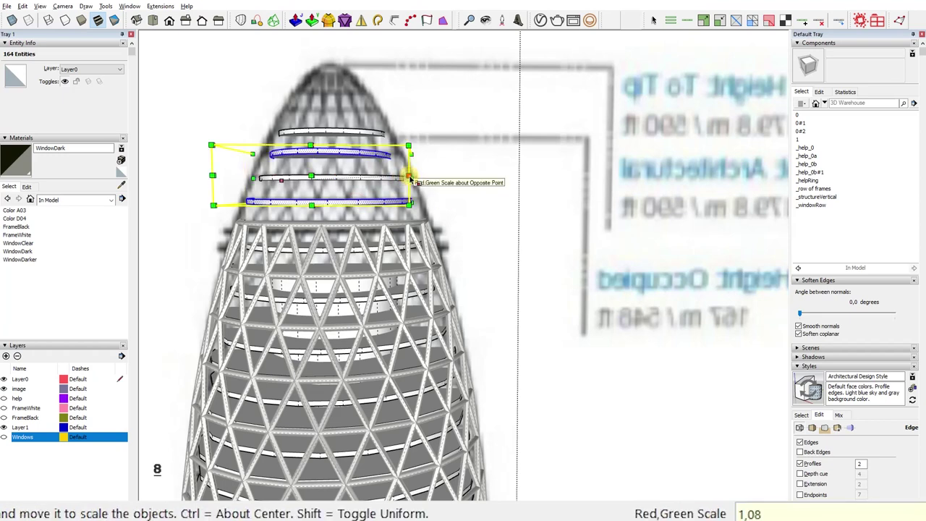
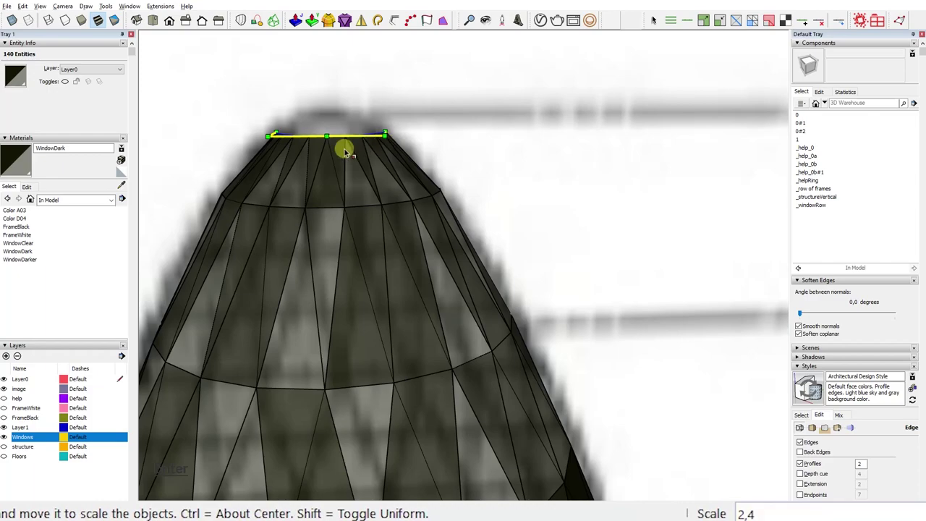
Confirm the resized top opening and draw a 20-sided circle atop the tower tip
key(Return)
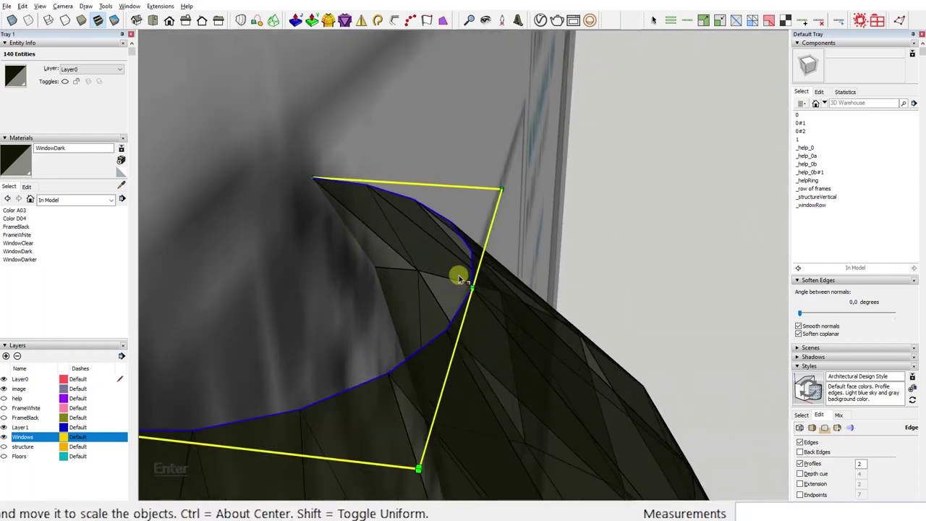
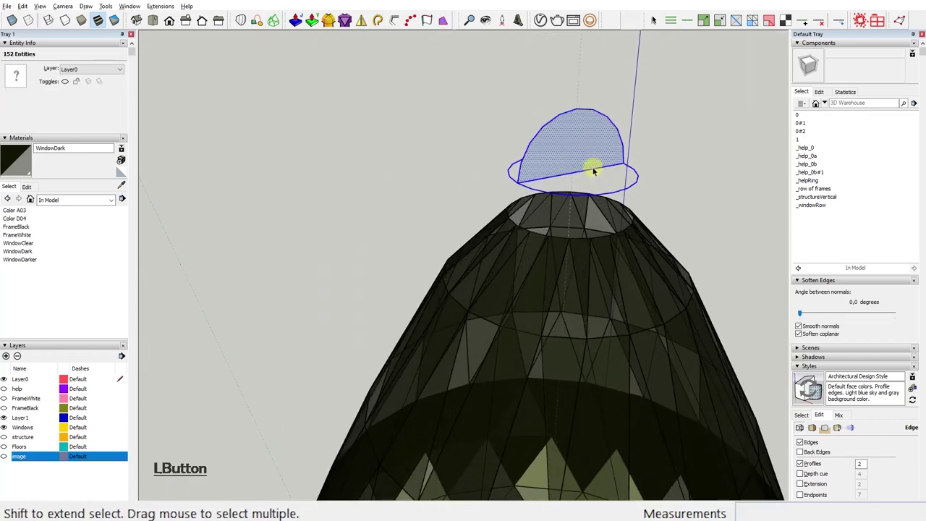
key(c)
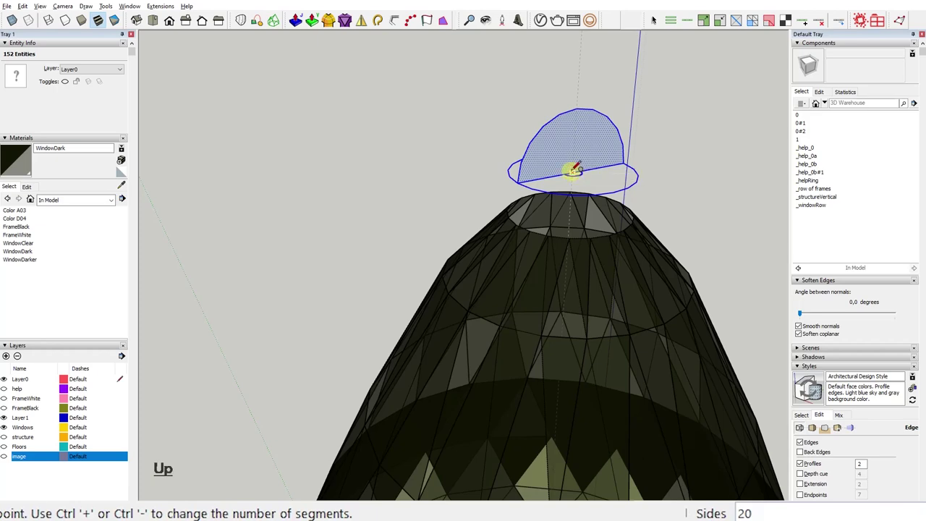
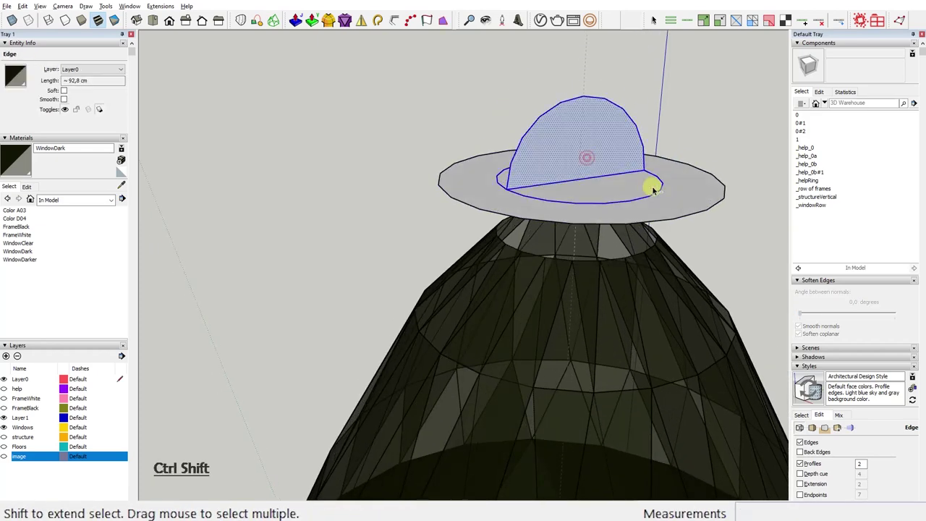
key(Delete)
Sweep the half-dome profile around the circle with Follow Me to form the cap
click(665, 189)
key(Delete)
click(686, 165)
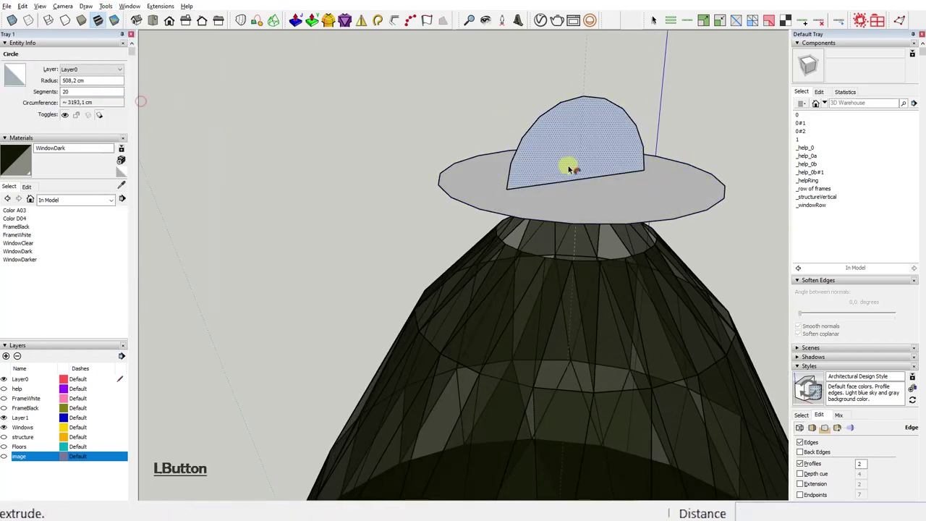
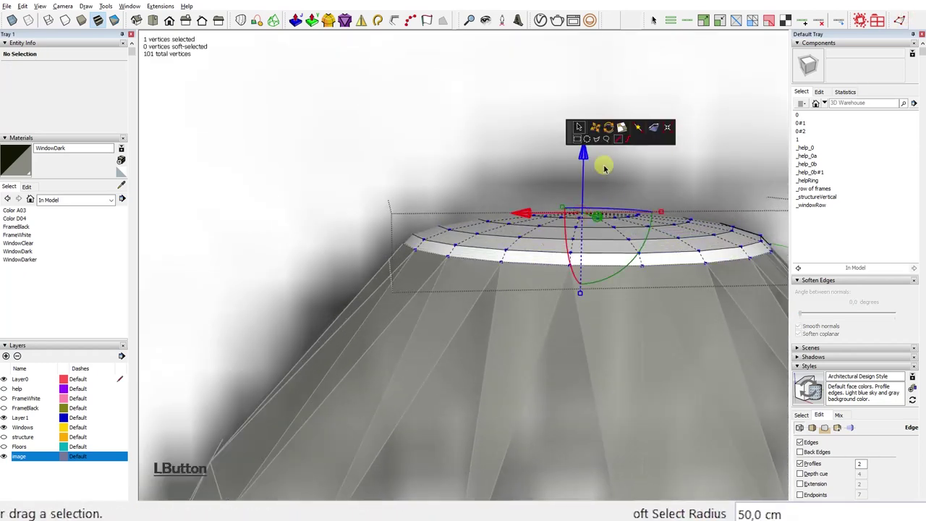
Enlarge the Vertex Tools soft-selection falloff and pick the dome's apex vertex
key(KP_3)
key(Return)
key(KP_2)
key(Return)
key(KP_3)
key(Return)
click(587, 160)
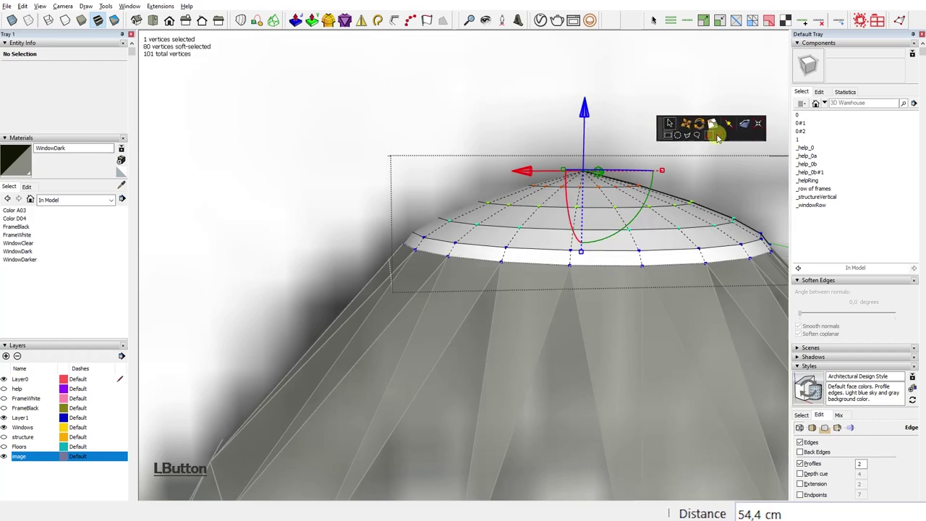
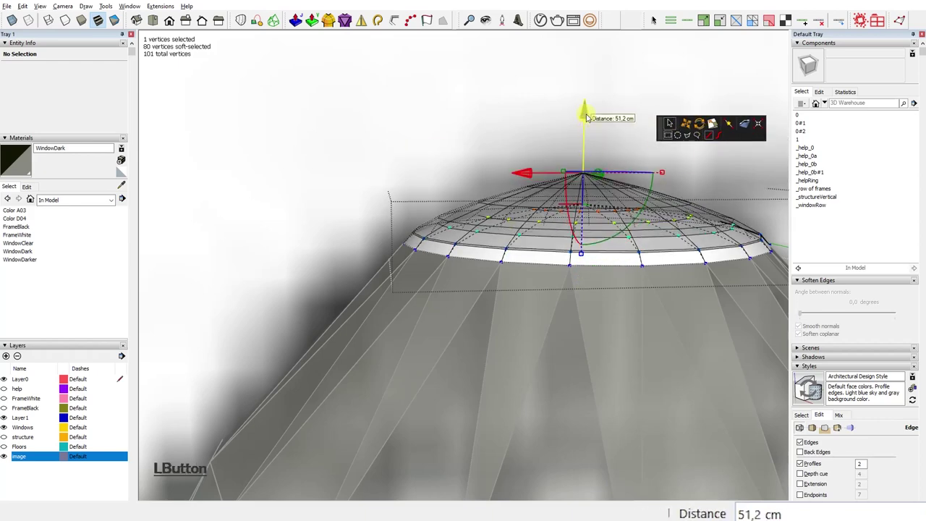
Move the apex vertices upward to round the flat cap into a smooth peak
key(KP_2)
key(Return)
click(589, 117)
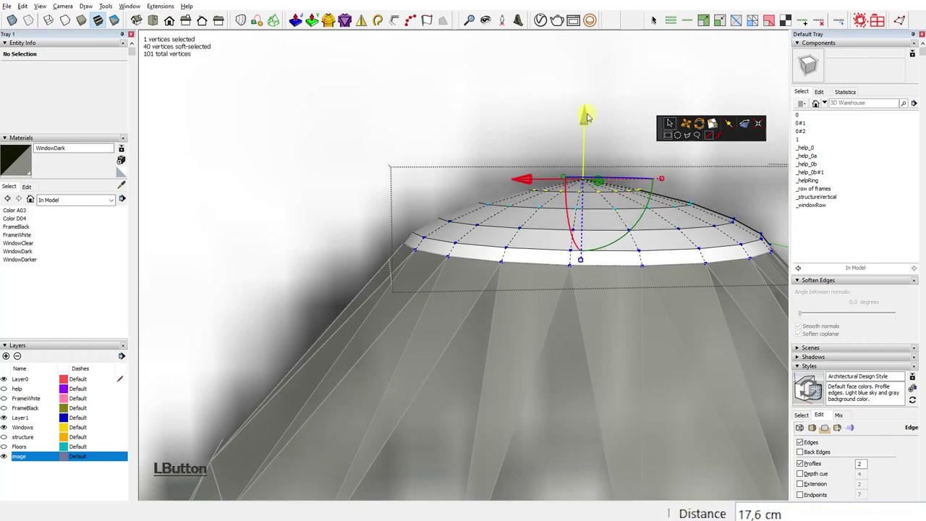
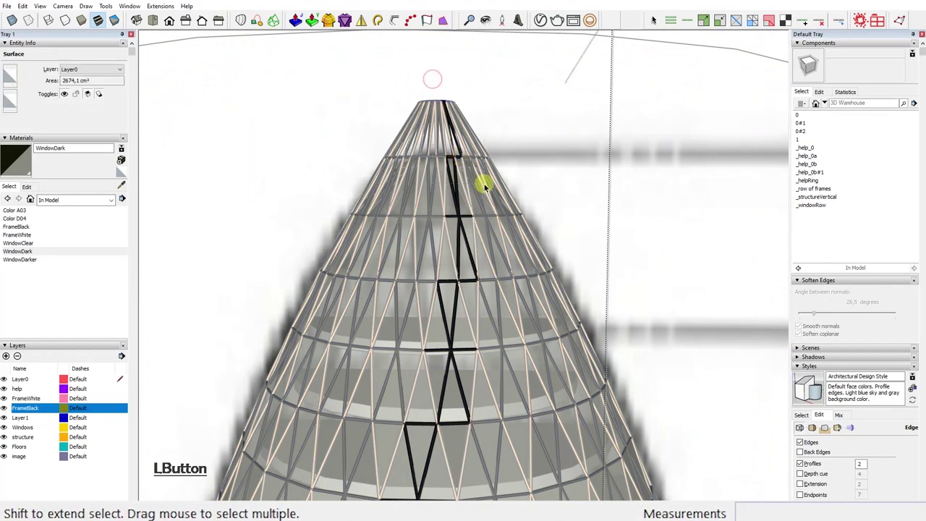
Select the frame tops and set a large soft-selection radius (15) for bending them
click(455, 137)
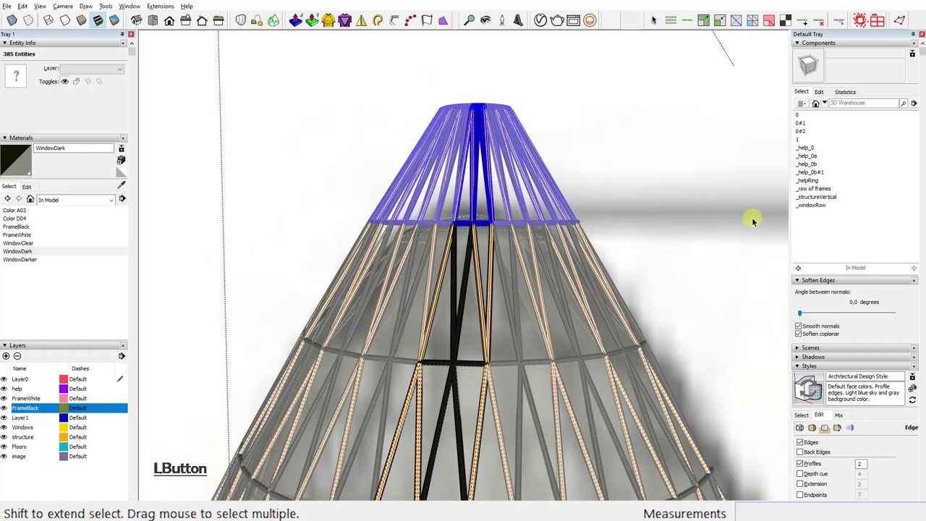
key(KP_1)
key(Return)
key(KP_2)
key(Return)
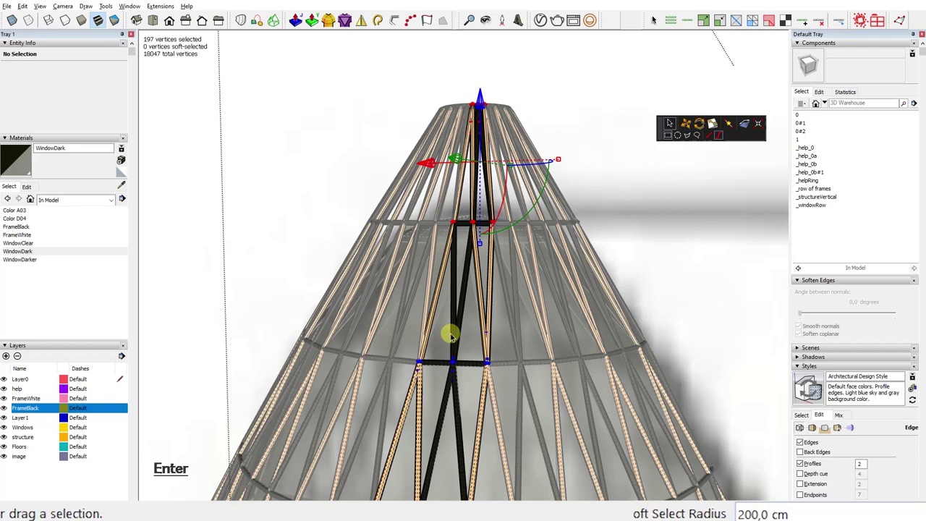
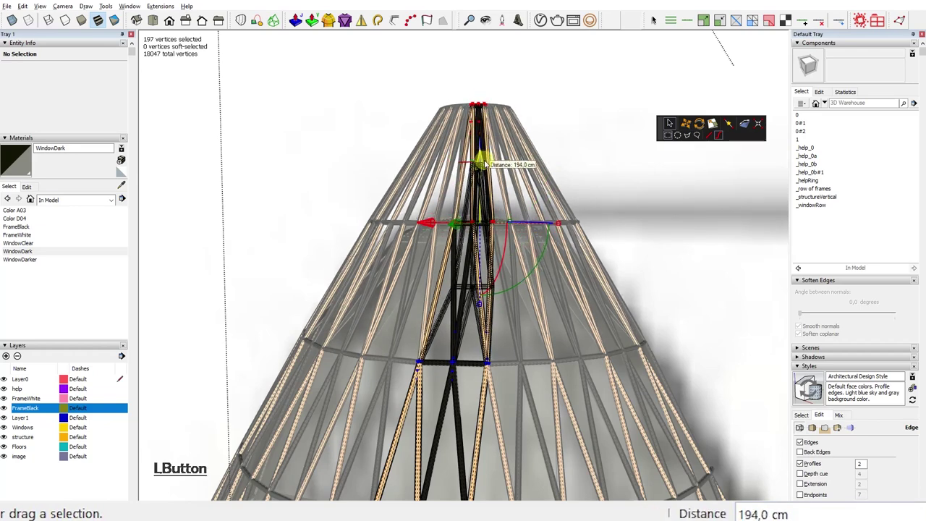
key(KP_1)
key(KP_4)
key(BackSpace)
key(KP_5)
key(Return)
Pull the frame tops inward by 20 to close the lattice into a crown with a small opening
click(505, 149)
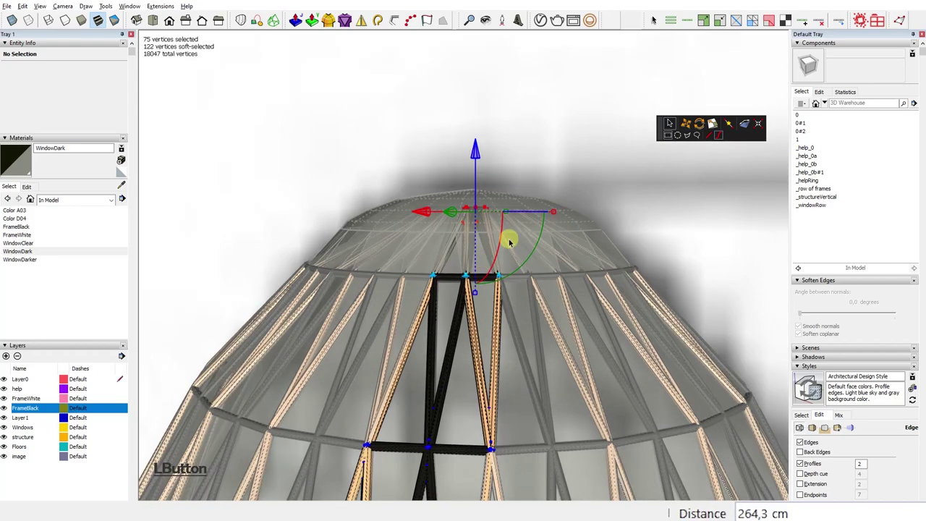
key(KP_2)
key(KP_0)
key(Return)
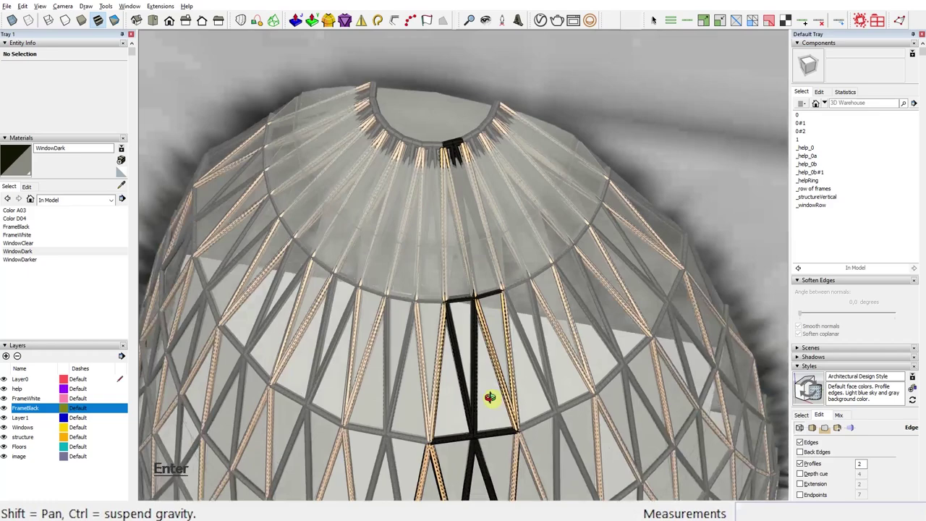
click(452, 297)
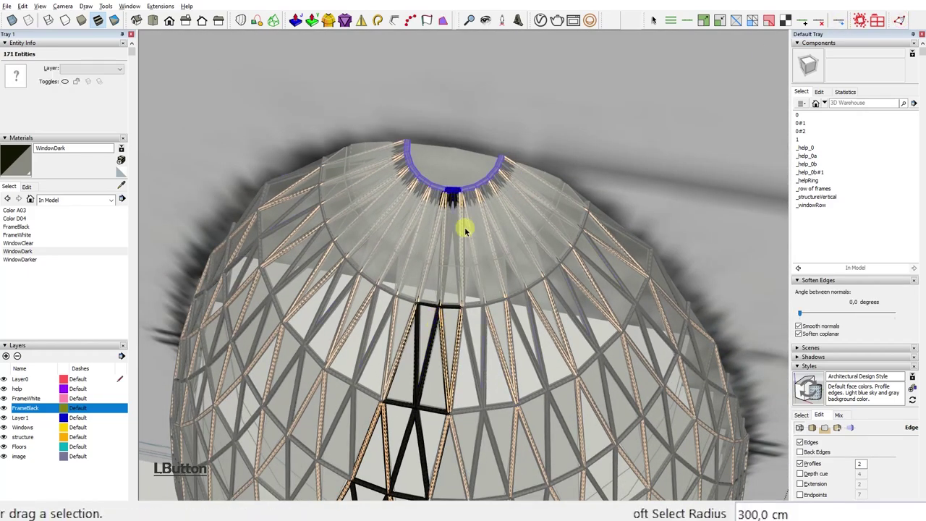
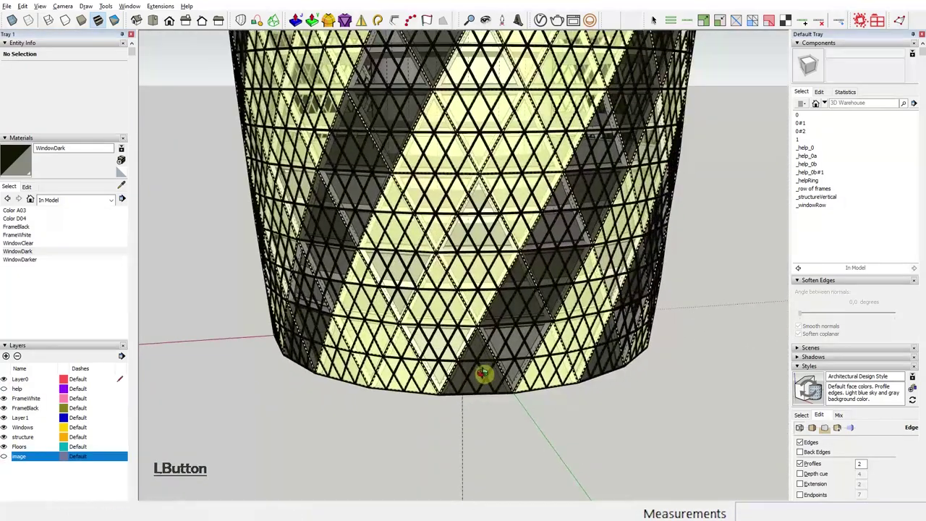
Open the window glazing group for editing at the tower base
key(Pause)
click(486, 372)
key(Escape)
click(496, 380)
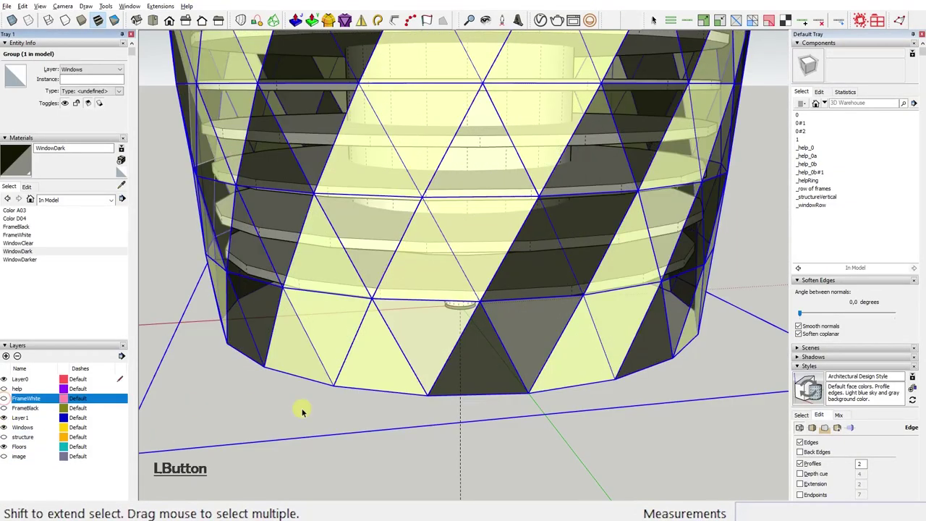
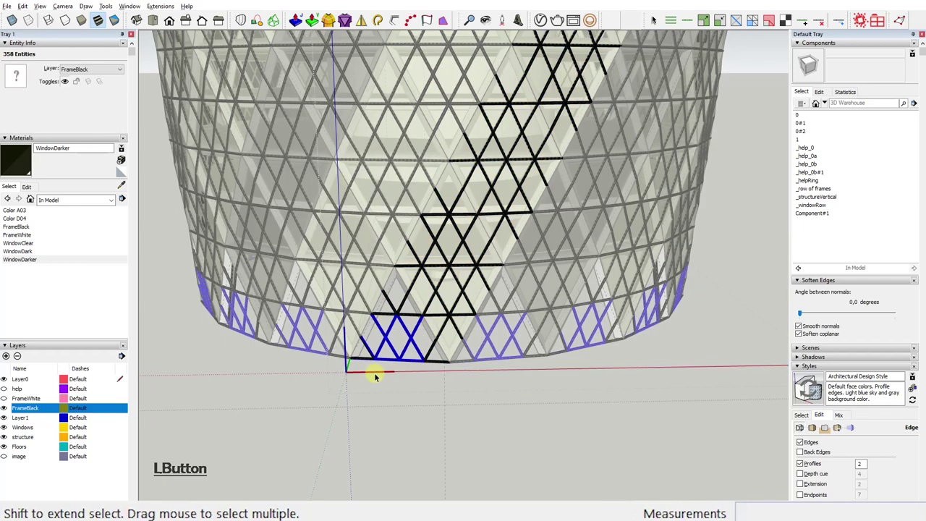
Delete the bottom-row frame and window triangles so the base ends in pointed tips
key(Delete)
click(380, 364)
key(Delete)
click(421, 380)
key(Delete)
click(453, 368)
key(Delete)
click(412, 311)
key(Delete)
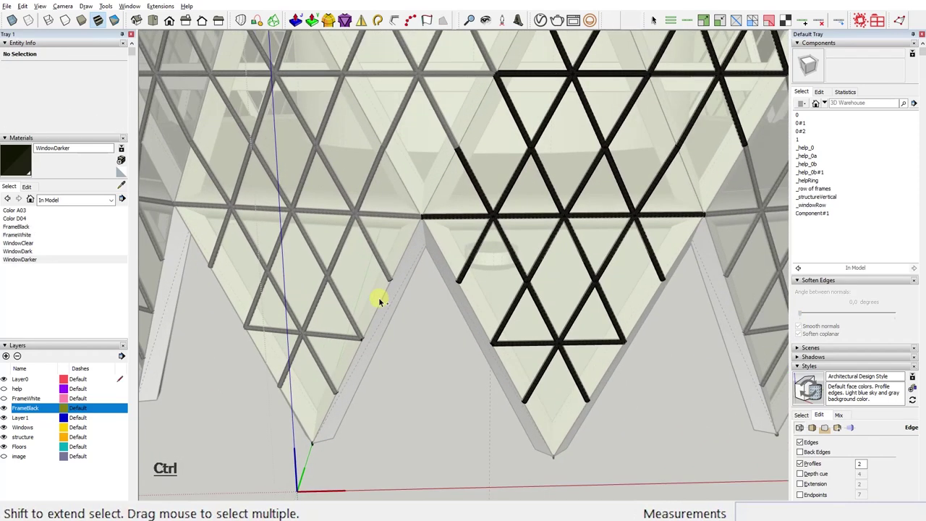
click(450, 331)
key(Delete)
click(307, 457)
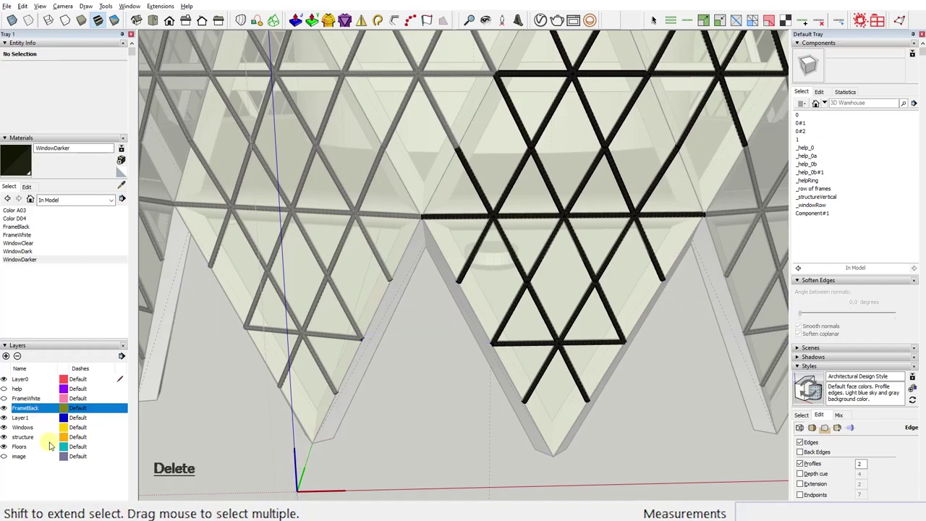
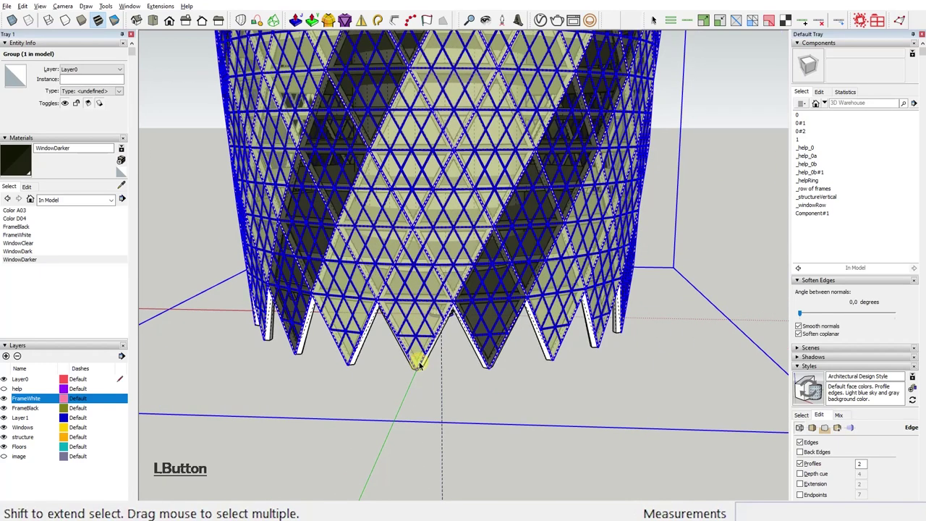
Select one row of frame members around the base and make them the _row of frames#2 component
key(Escape)
click(424, 349)
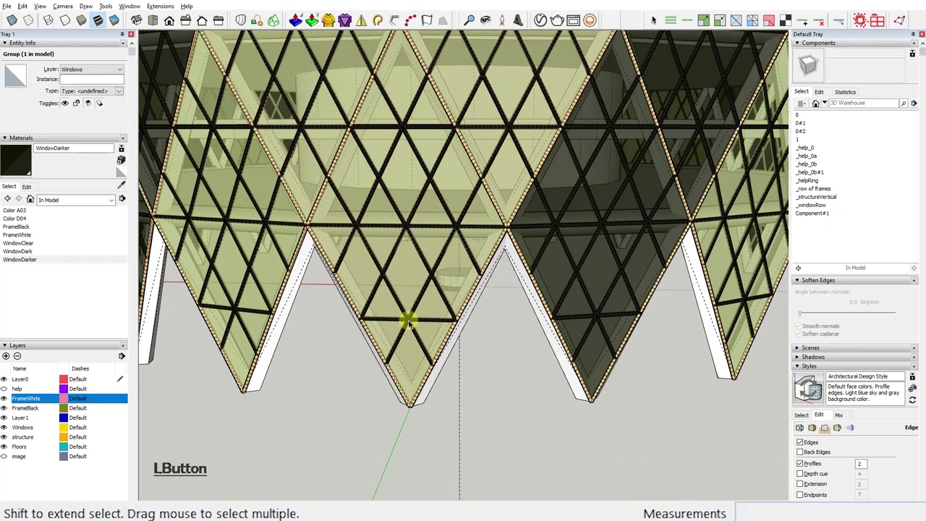
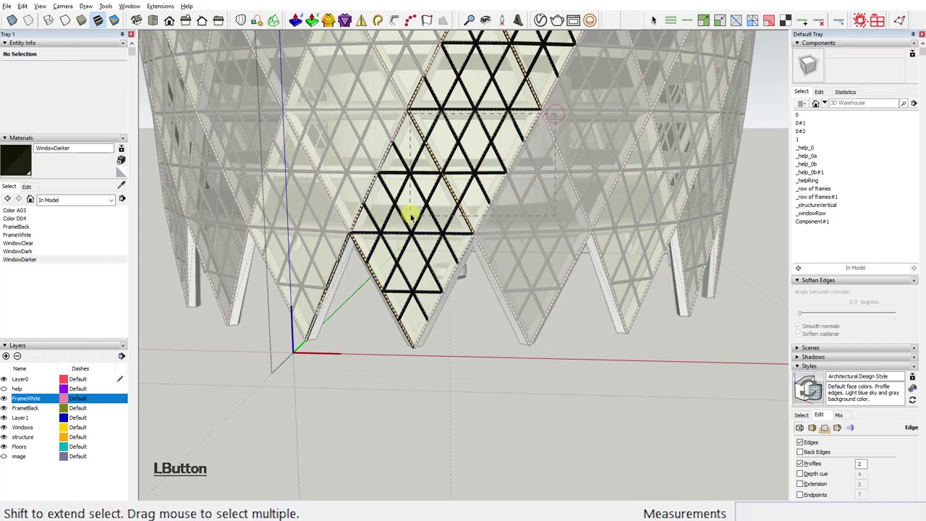
key(Delete)
click(498, 186)
key(Delete)
click(402, 234)
key(Delete)
click(385, 251)
key(Delete)
click(446, 270)
key(Delete)
click(513, 293)
key(Escape)
click(515, 295)
right_click(516, 294)
click(548, 270)
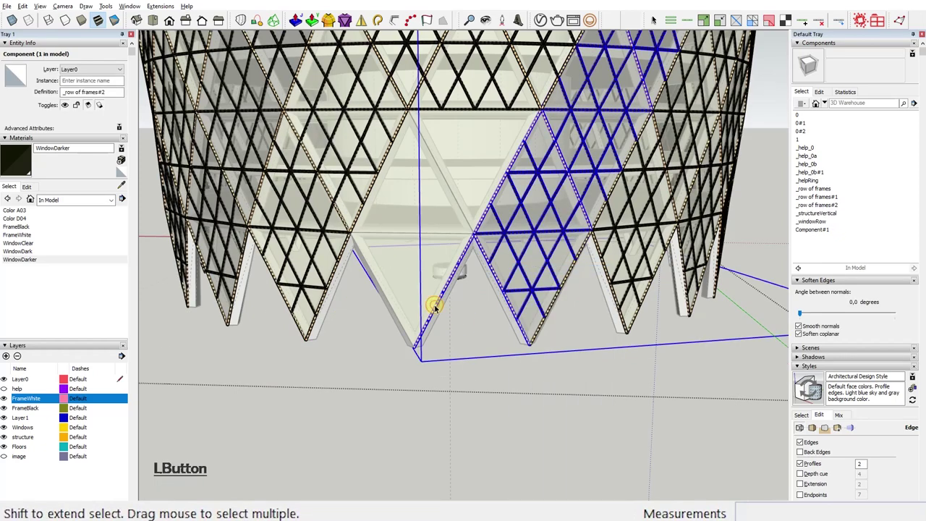
Select the next row of frame members and make them the _row of frames#3 component
key(Delete)
click(517, 154)
key(Delete)
click(548, 246)
key(Delete)
click(543, 216)
key(Delete)
click(580, 261)
key(Delete)
click(673, 358)
key(Escape)
click(605, 255)
key(Escape)
click(605, 253)
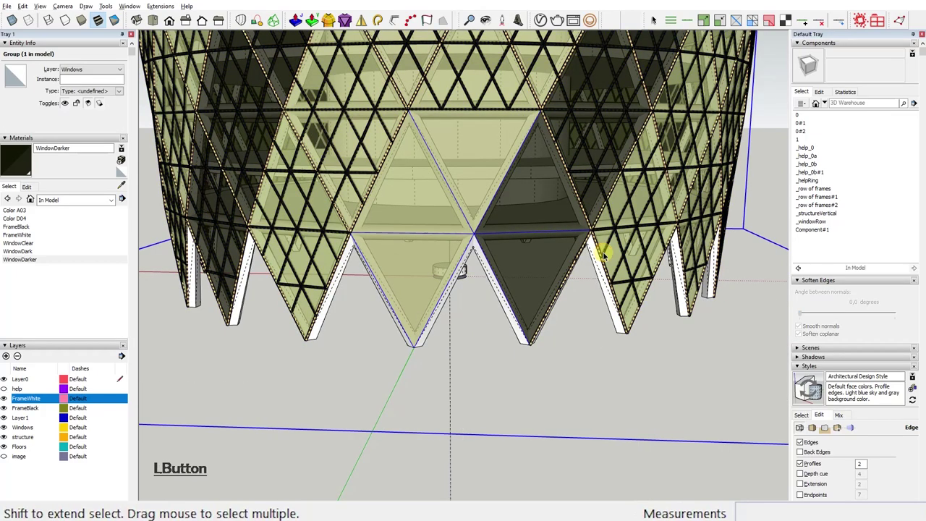
right_click(606, 265)
click(647, 276)
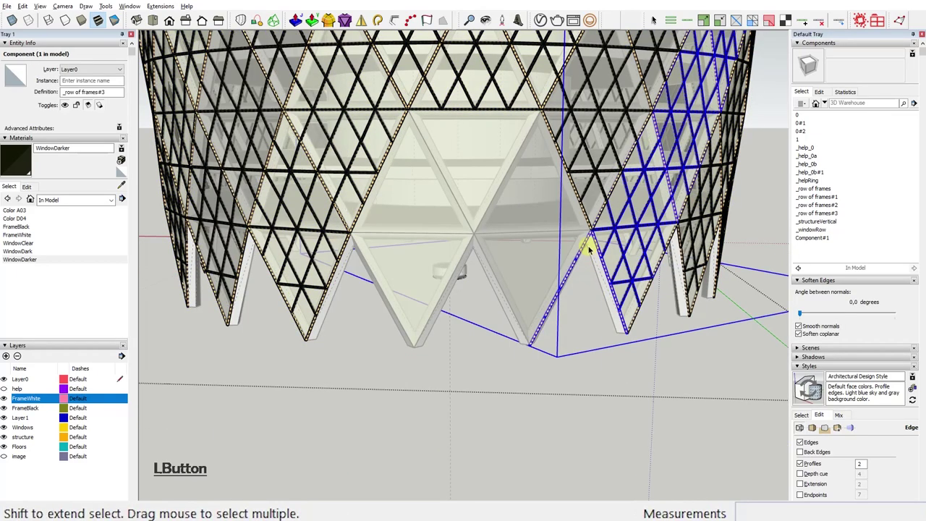
Start gathering frame members of a further row into the selection
key(Delete)
click(612, 344)
key(Escape)
click(524, 271)
key(Escape)
click(523, 271)
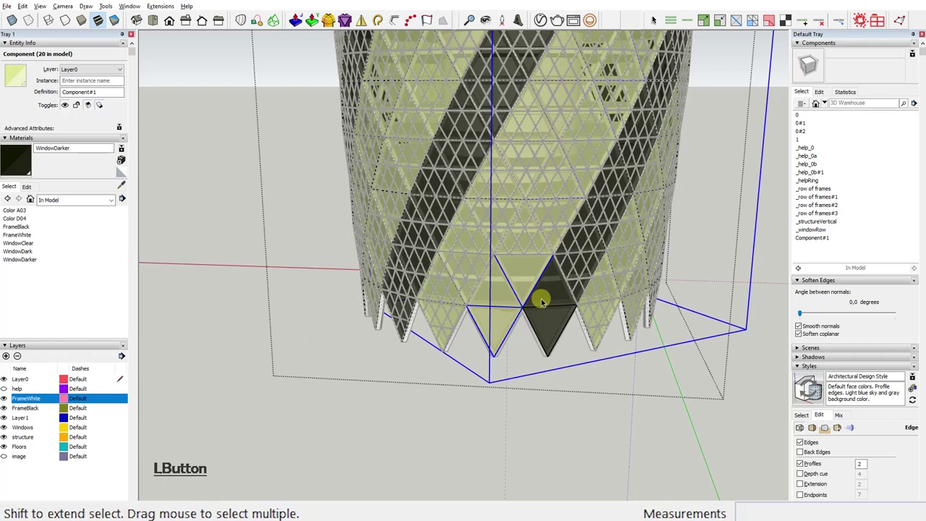
Open the tower component for editing to cut the lower lattice into an entrance
click(552, 296)
double_click(552, 296)
key(Escape)
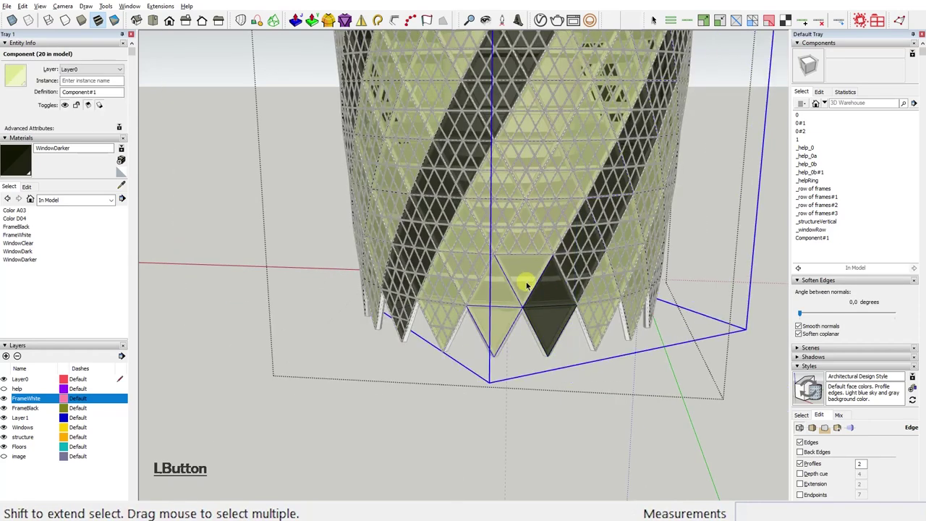
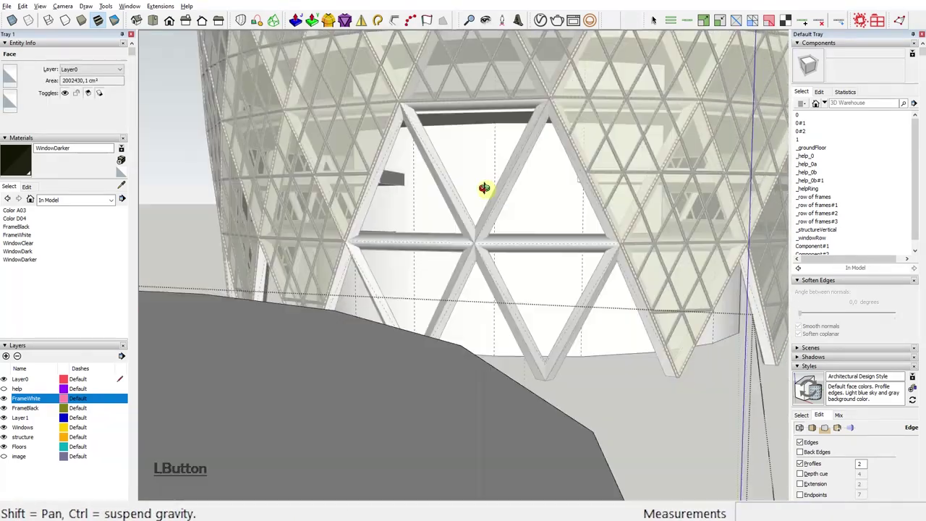
Erase the ground-floor block's top and side and rotate the remaining wall section
click(459, 312)
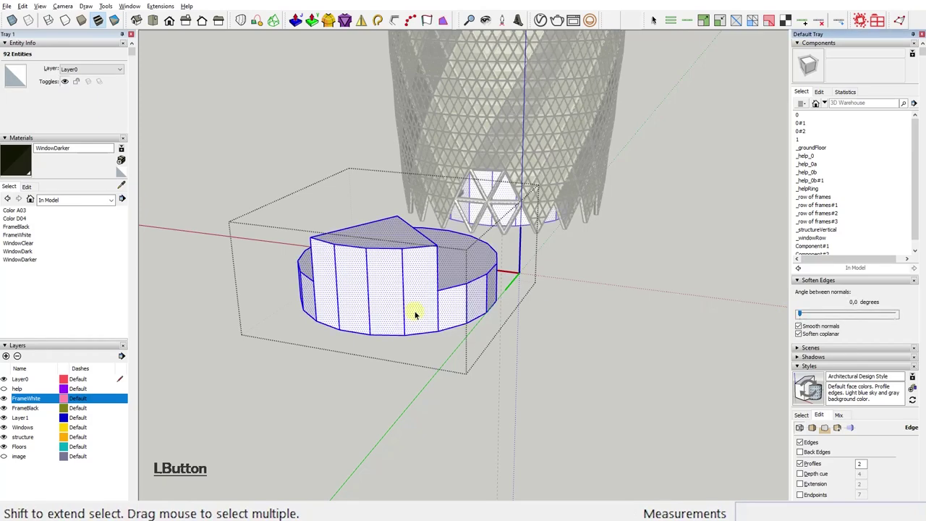
key(Delete)
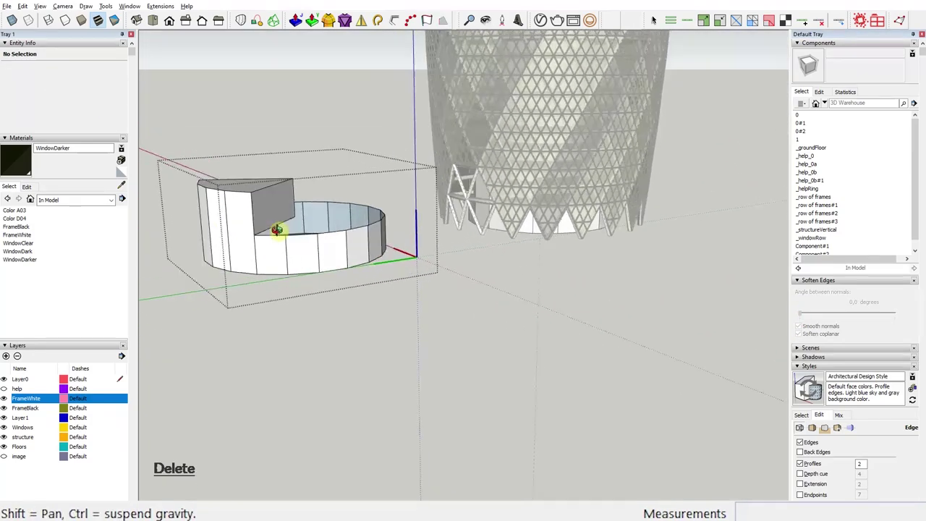
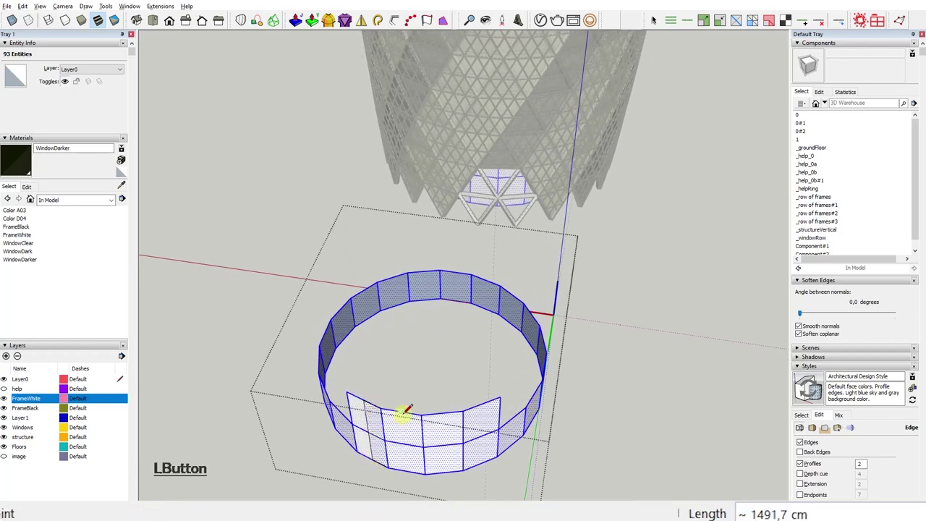
text(q \)
double_click(514, 433)
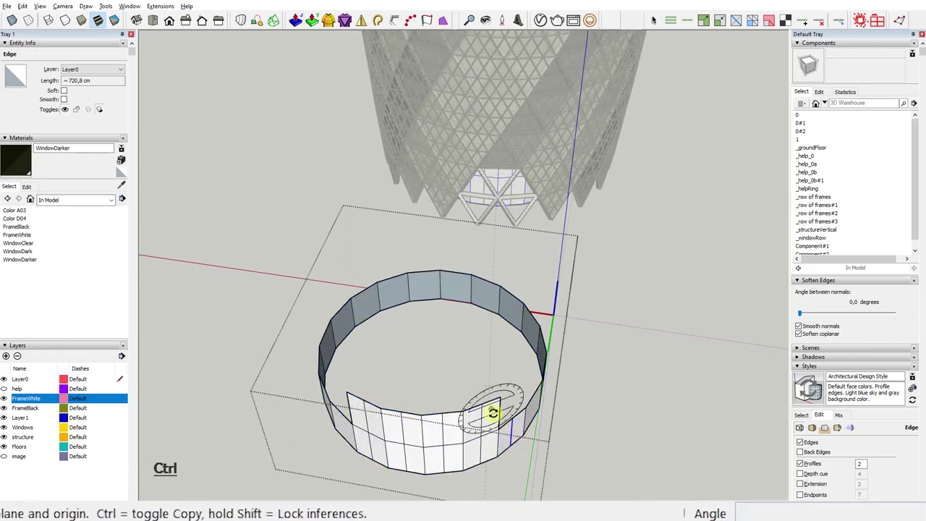
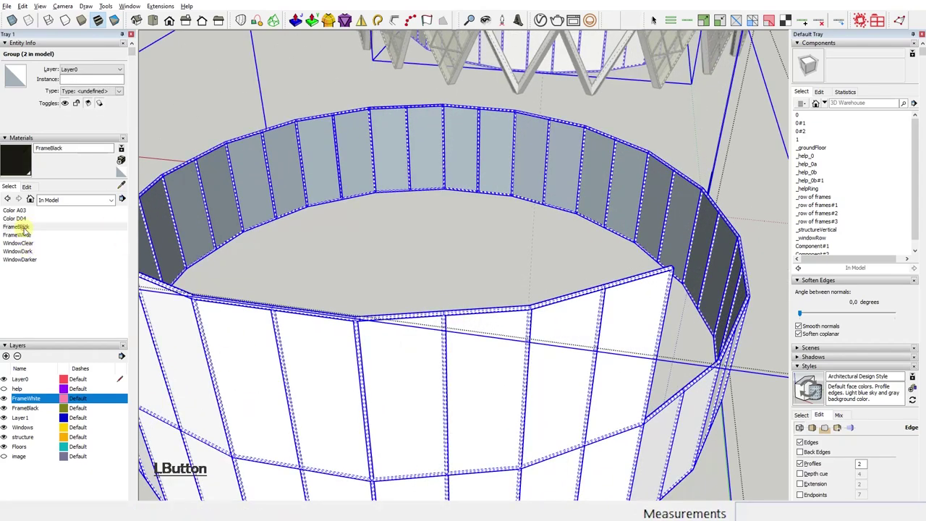
Thicken the curved walls with Joint Push Pull and colour the frames FrameBlack
click(488, 369)
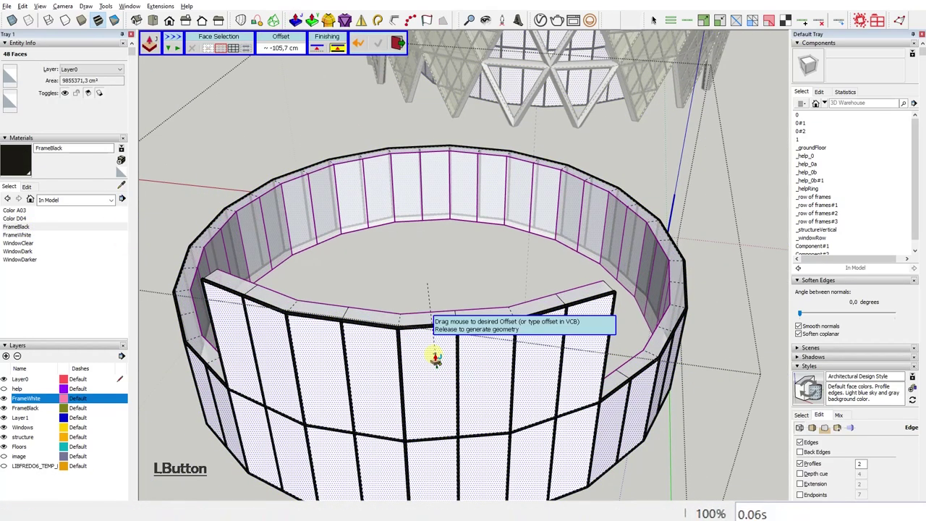
key(KP_2)
click(482, 376)
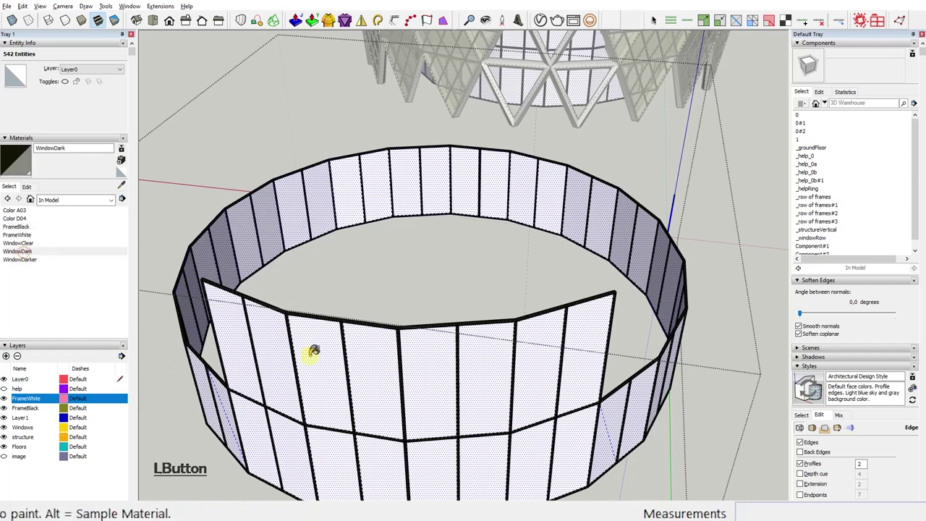
Paint the rear wall panels with the WindowDark glazing material
click(618, 206)
key(Escape)
click(601, 245)
key(Delete)
click(582, 141)
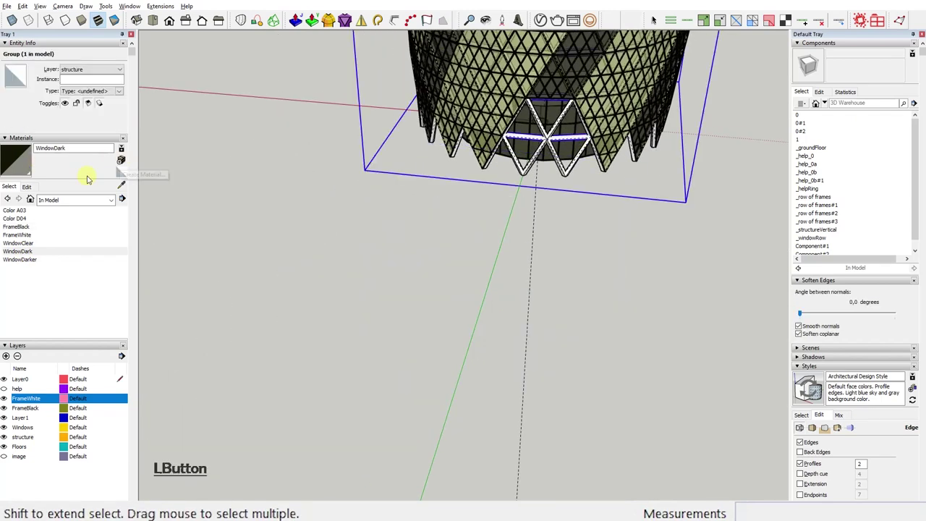
Create the StructureWhite material and apply it to the tower's lattice structure
key(r)
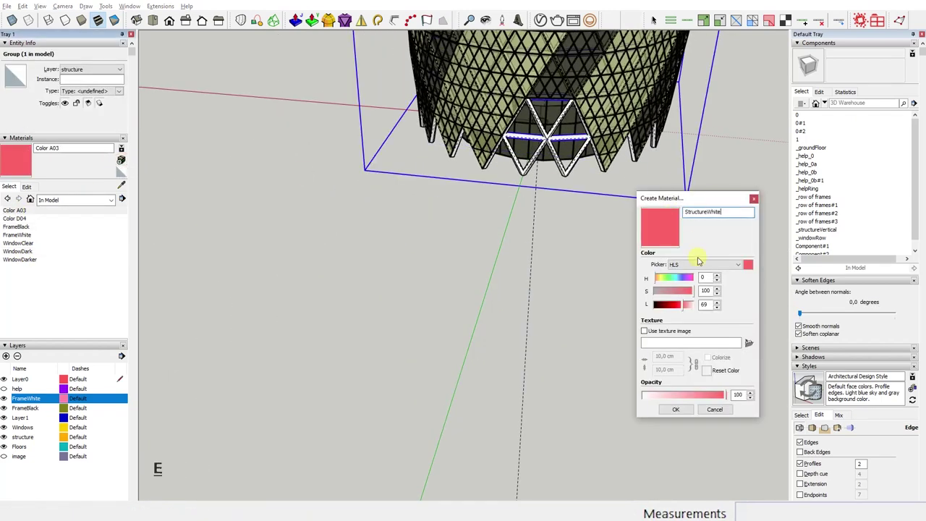
click(694, 308)
key(ctrl+1)
click(572, 172)
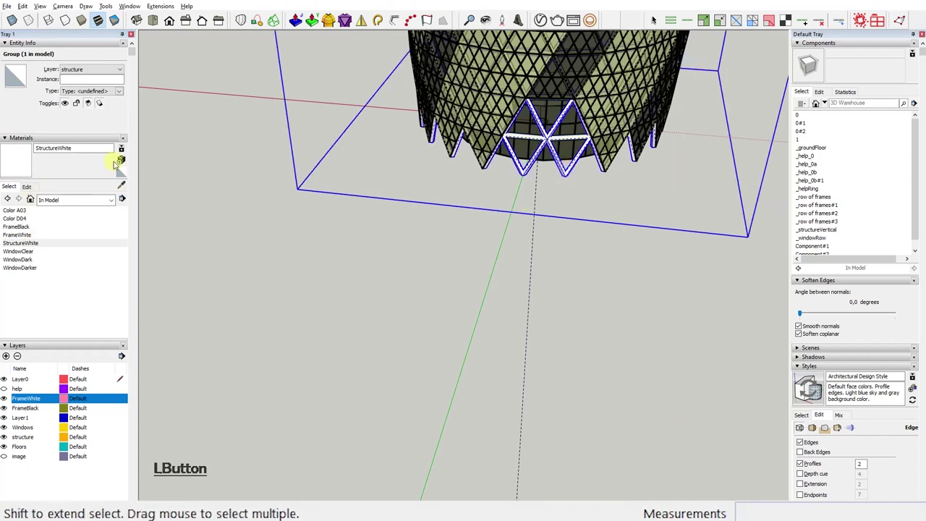
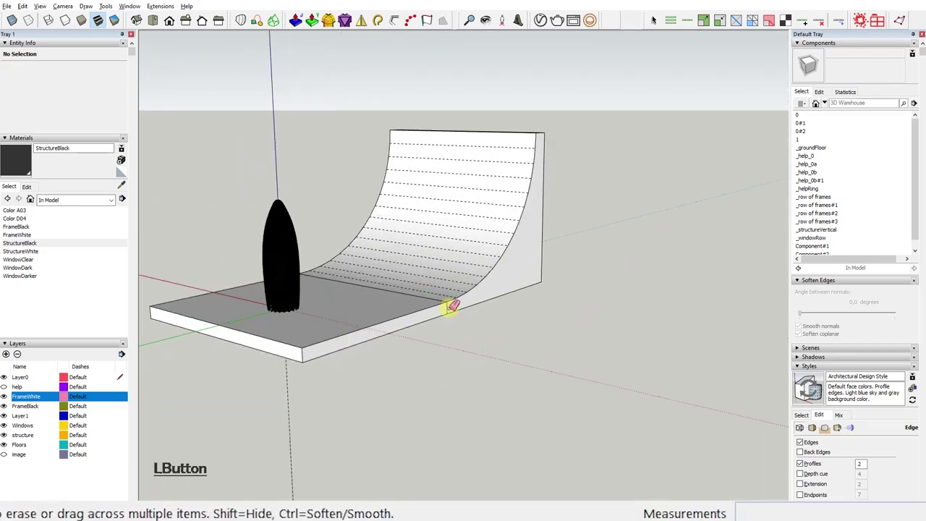
Enable shadows so the tower casts onto the curved backdrop, ready to save as Scene 1
click(439, 303)
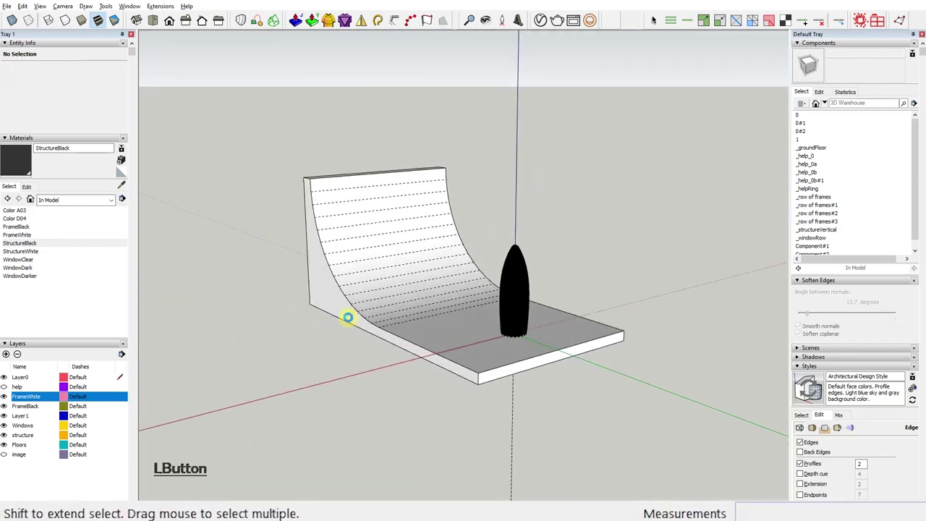
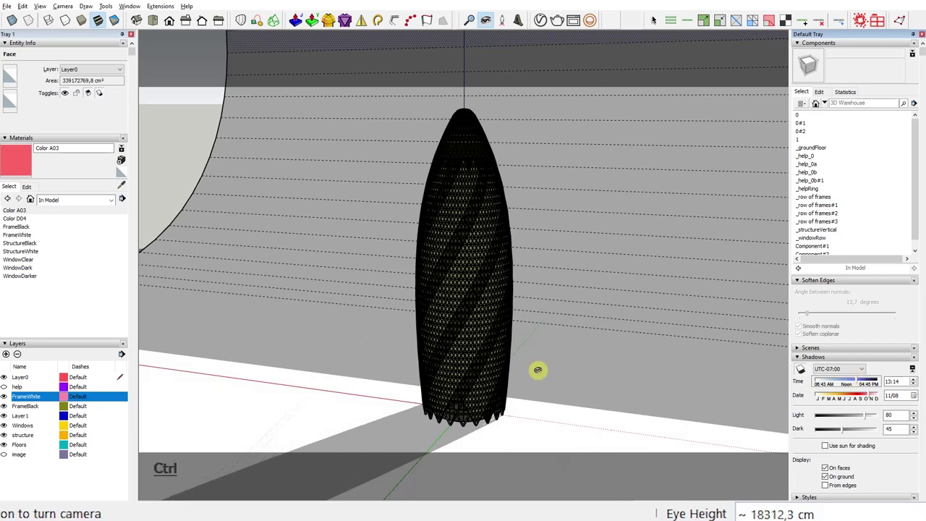
click(805, 371)
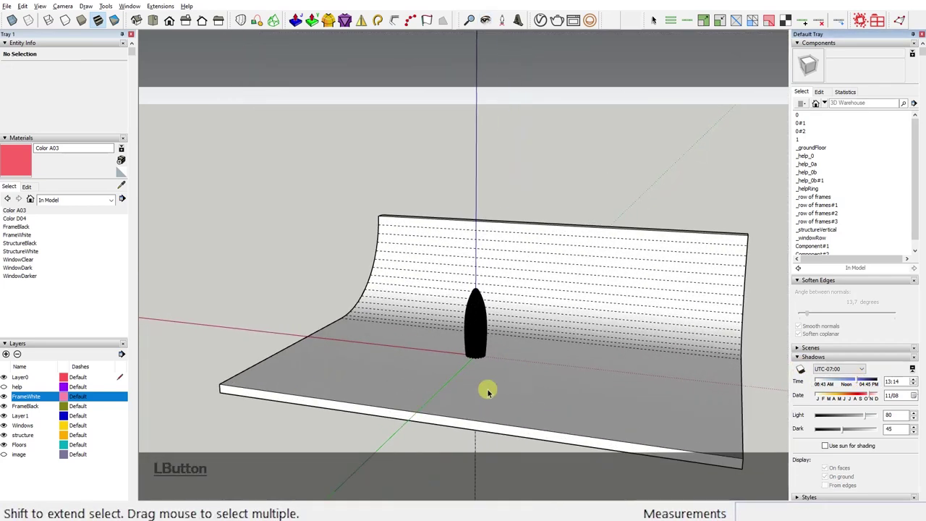
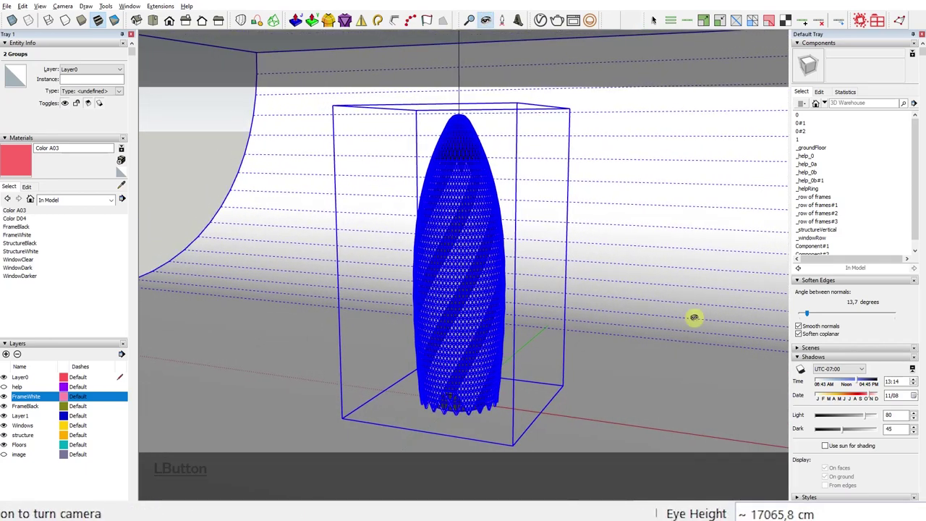
click(806, 374)
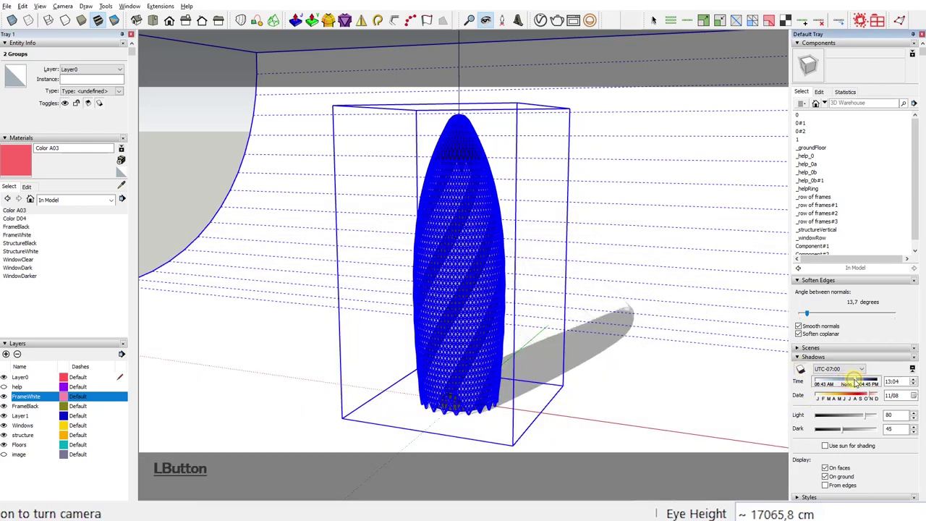